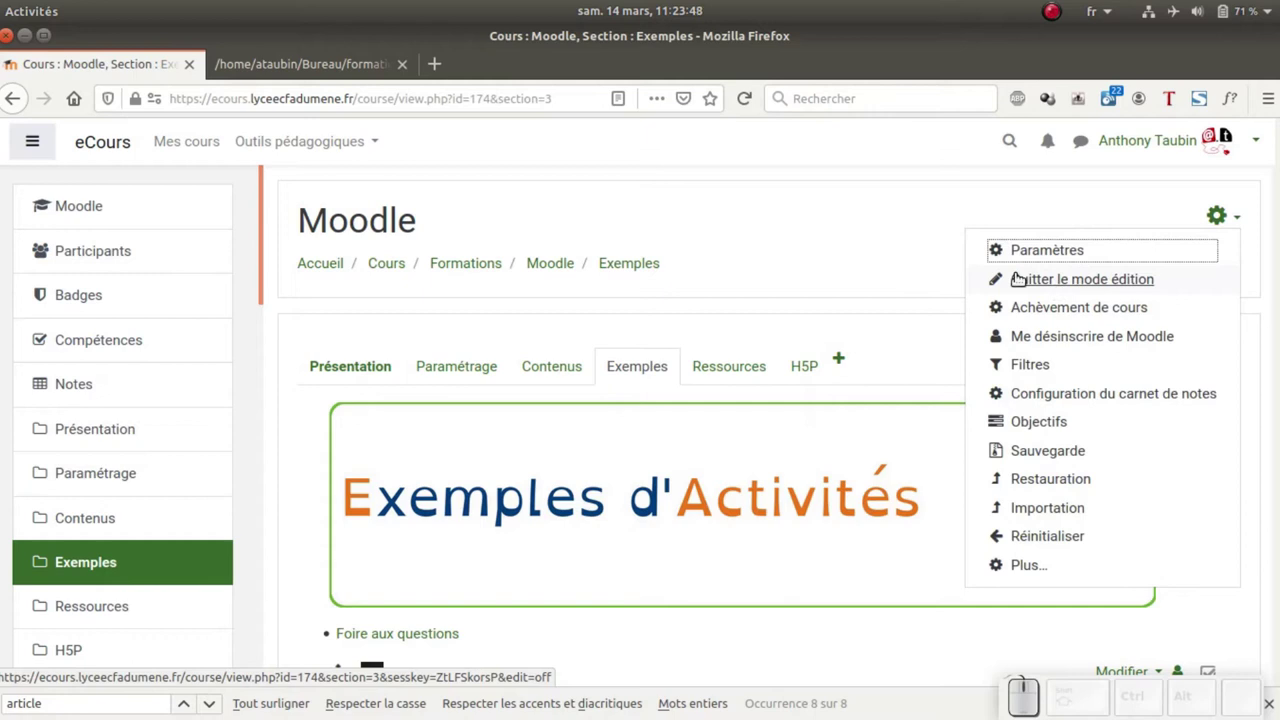
Close the course settings menu and scroll to the bottom of the Exemples section
click(822, 231)
scroll(down, 3)
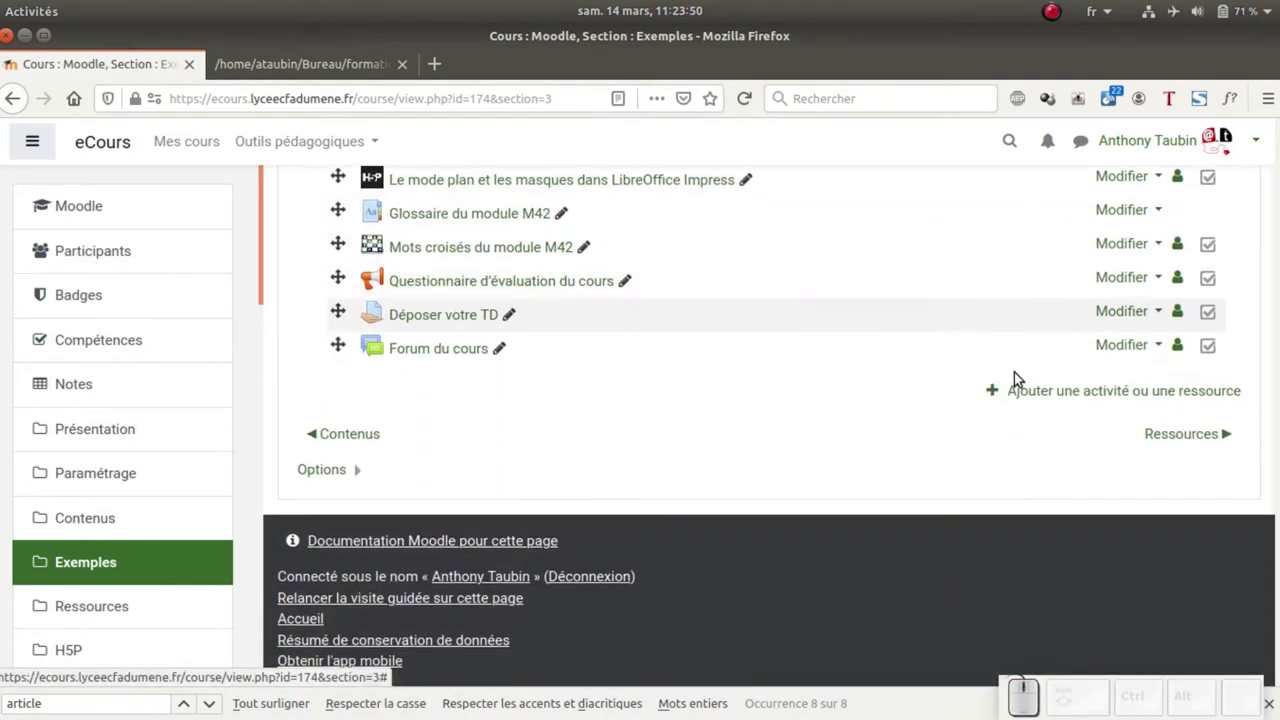
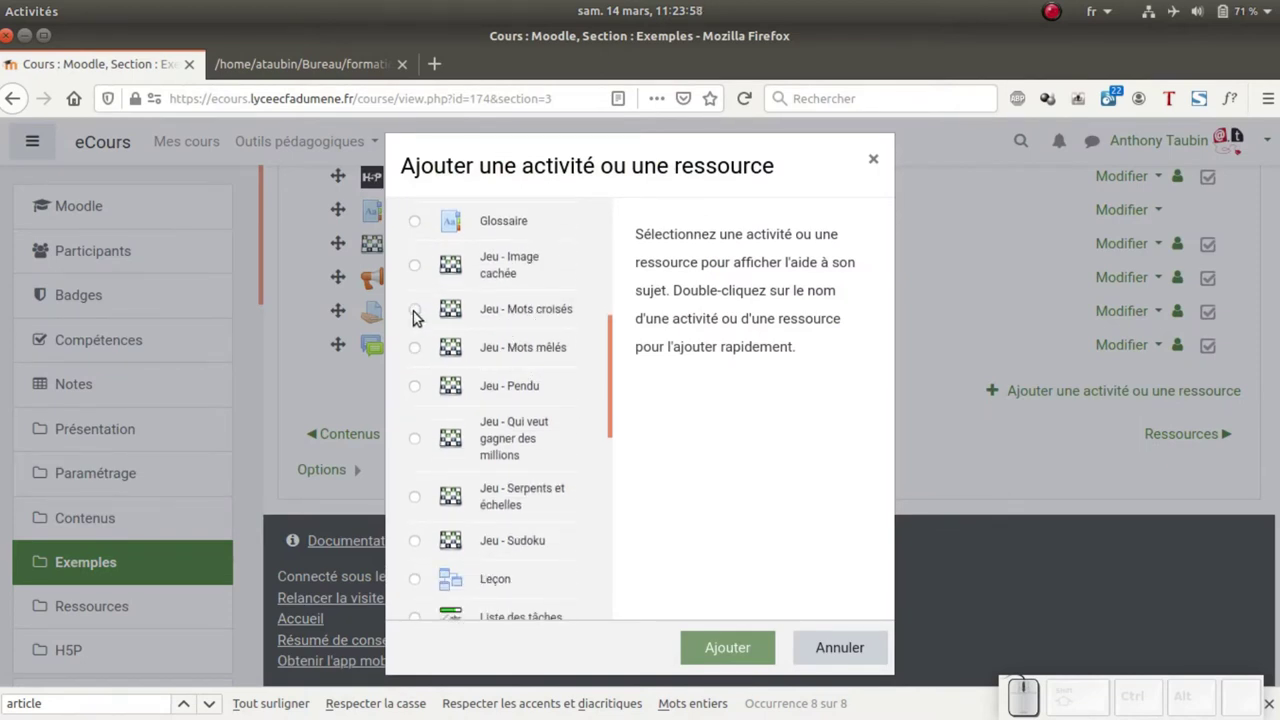
Choose 'Jeu - Mots croisés' in the activity chooser and add it to Exemples
click(414, 320)
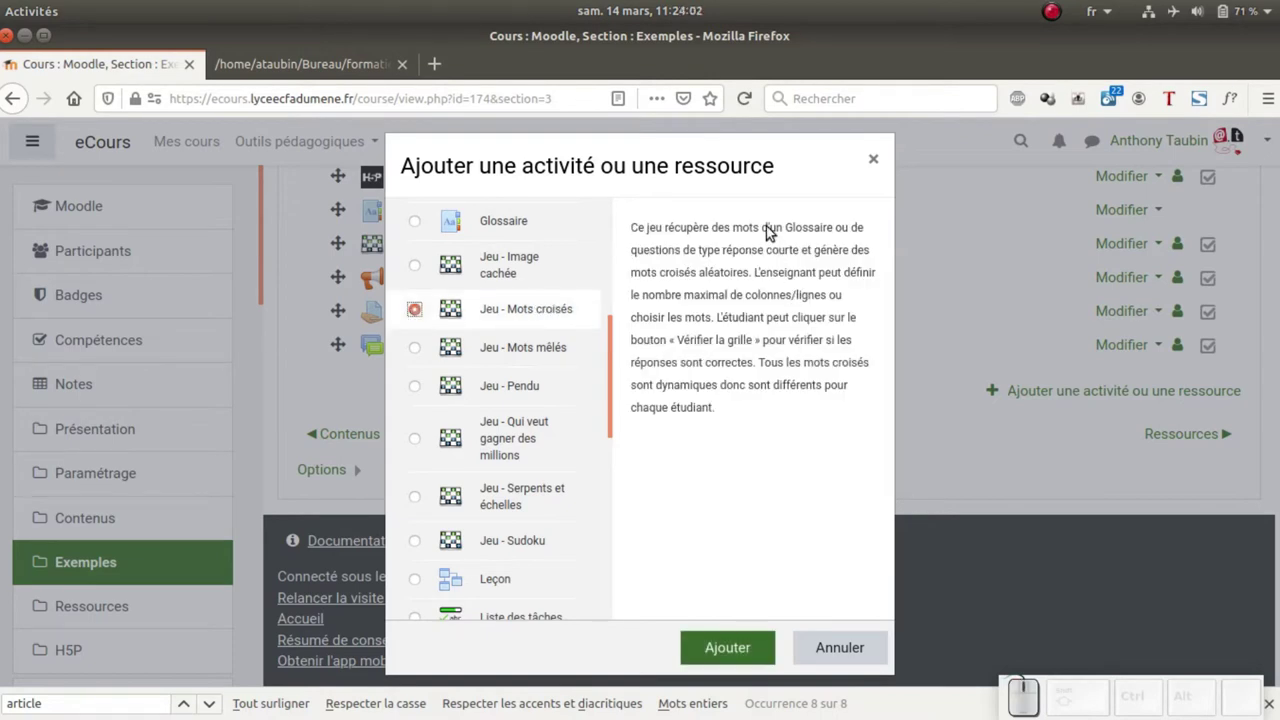
click(534, 383)
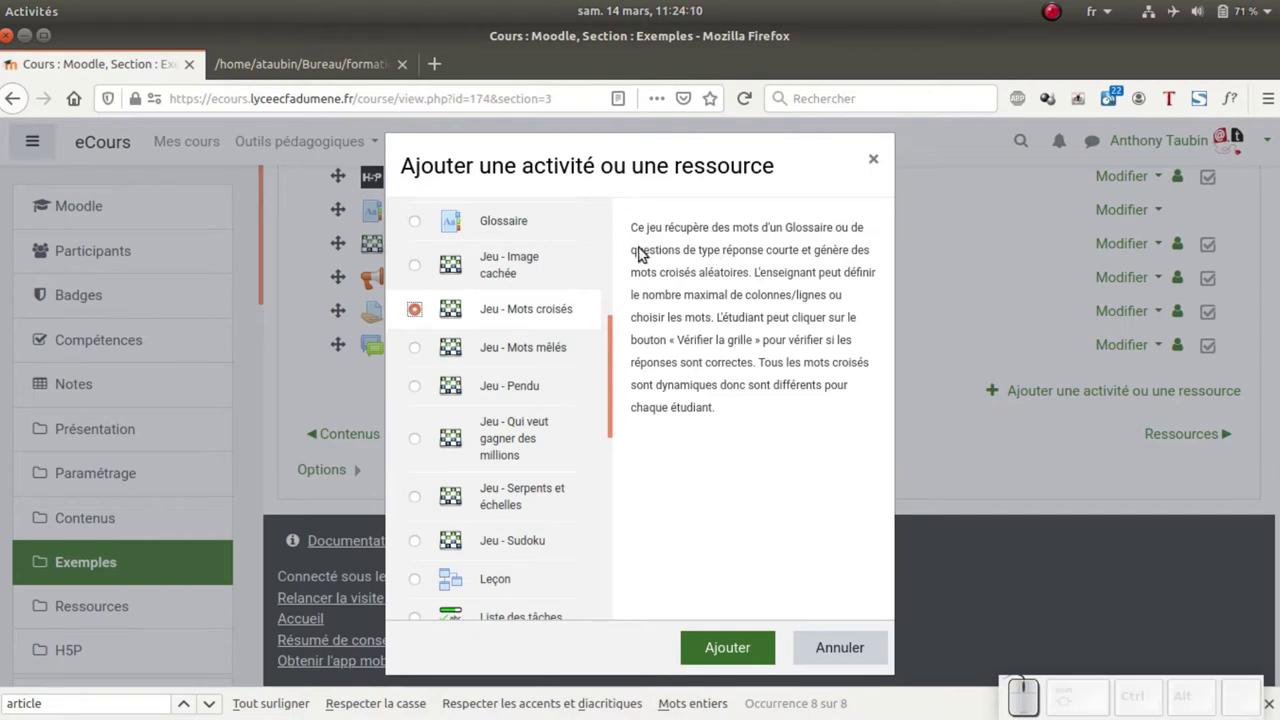
click(534, 383)
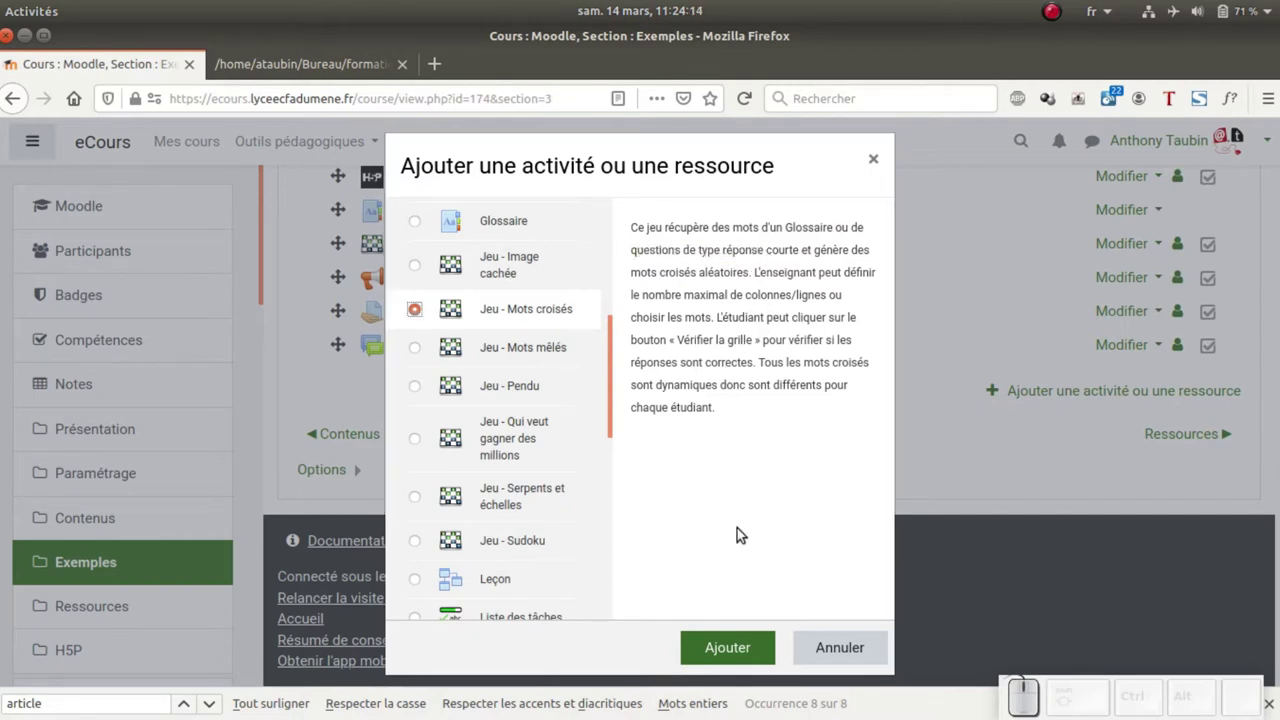
click(534, 383)
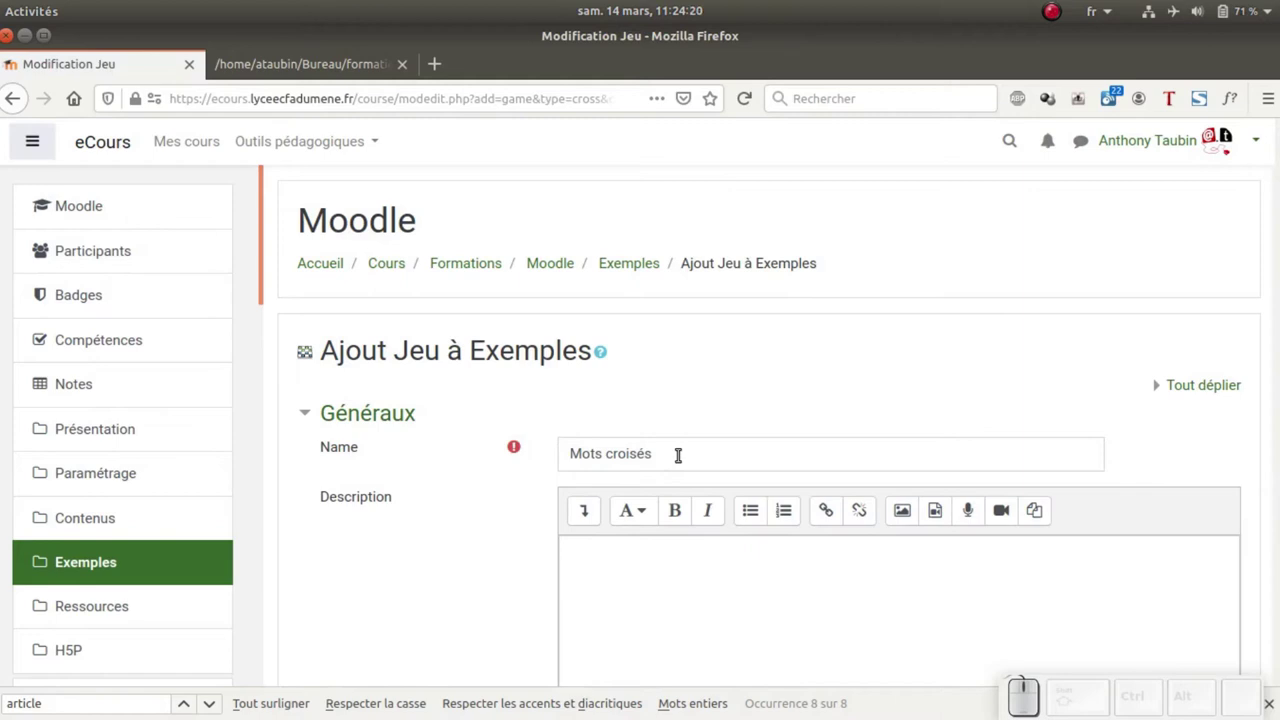
Write 'Retrouver le vocabulaire du cours.' in the game's Description field
scroll(down, 3)
click(668, 488)
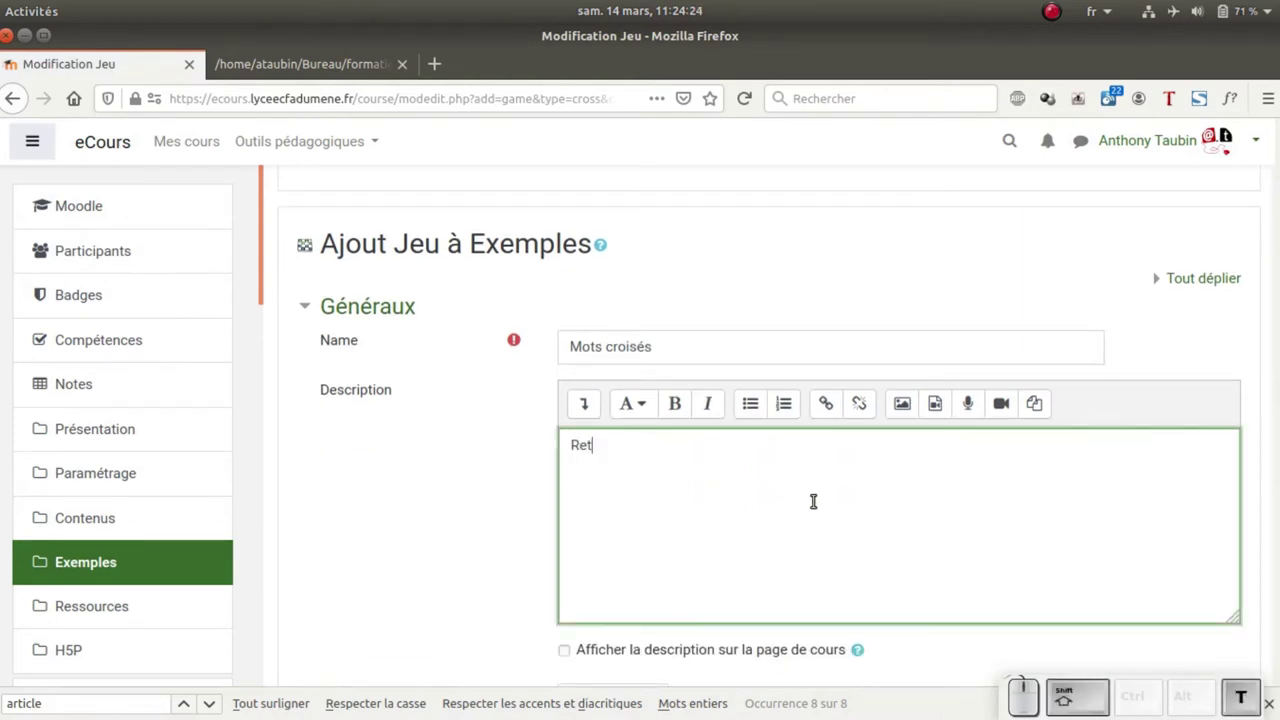
key(shift+space)
key(space)
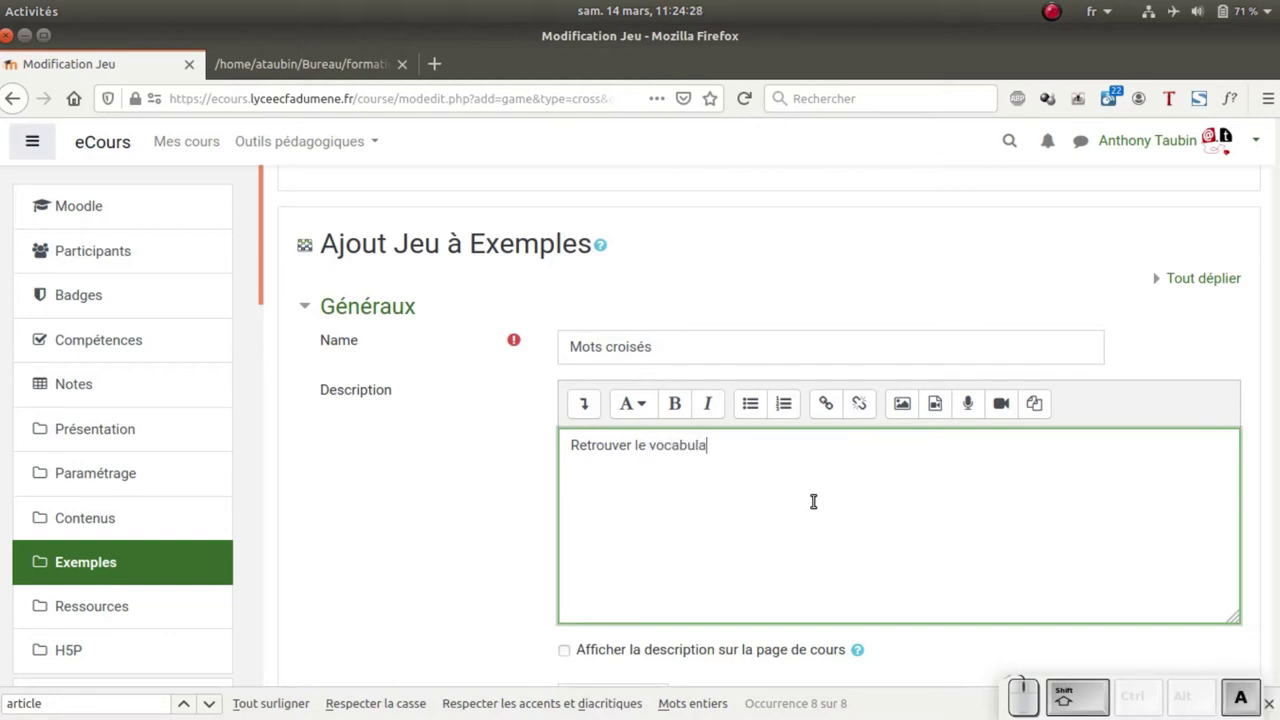
key(shift+space)
key(shift+space)
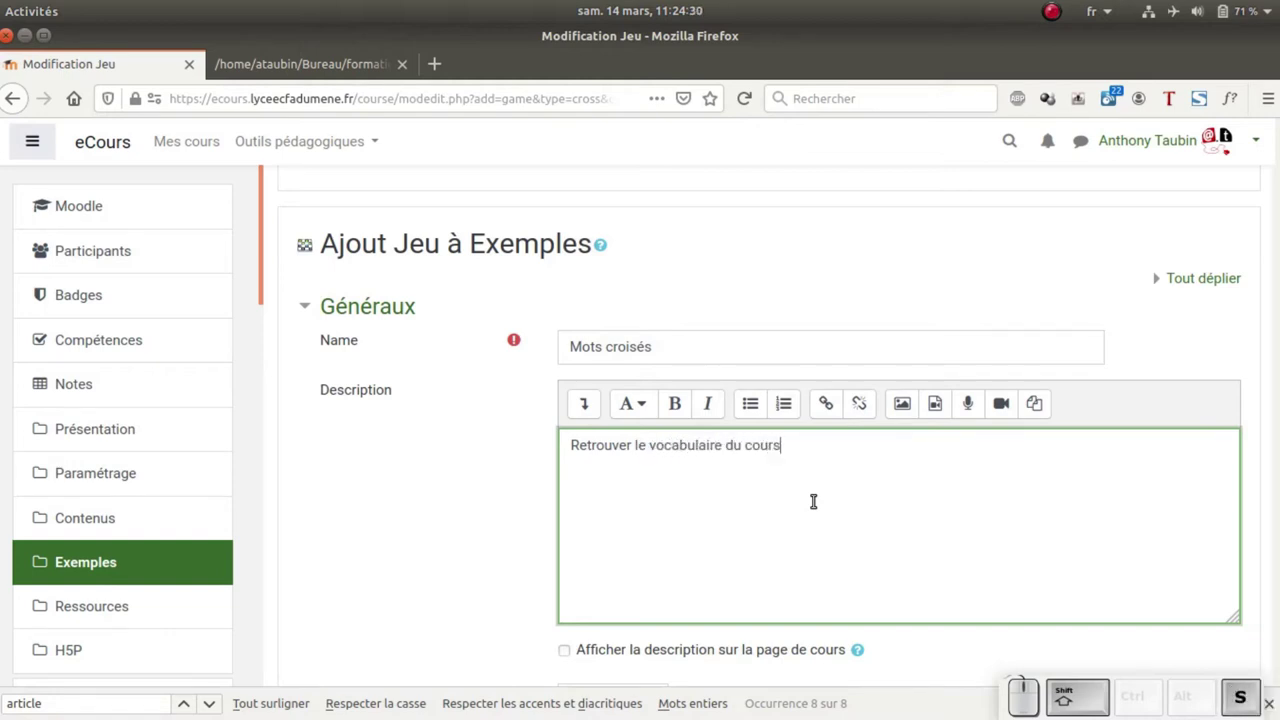
key(;)
scroll(down, 3)
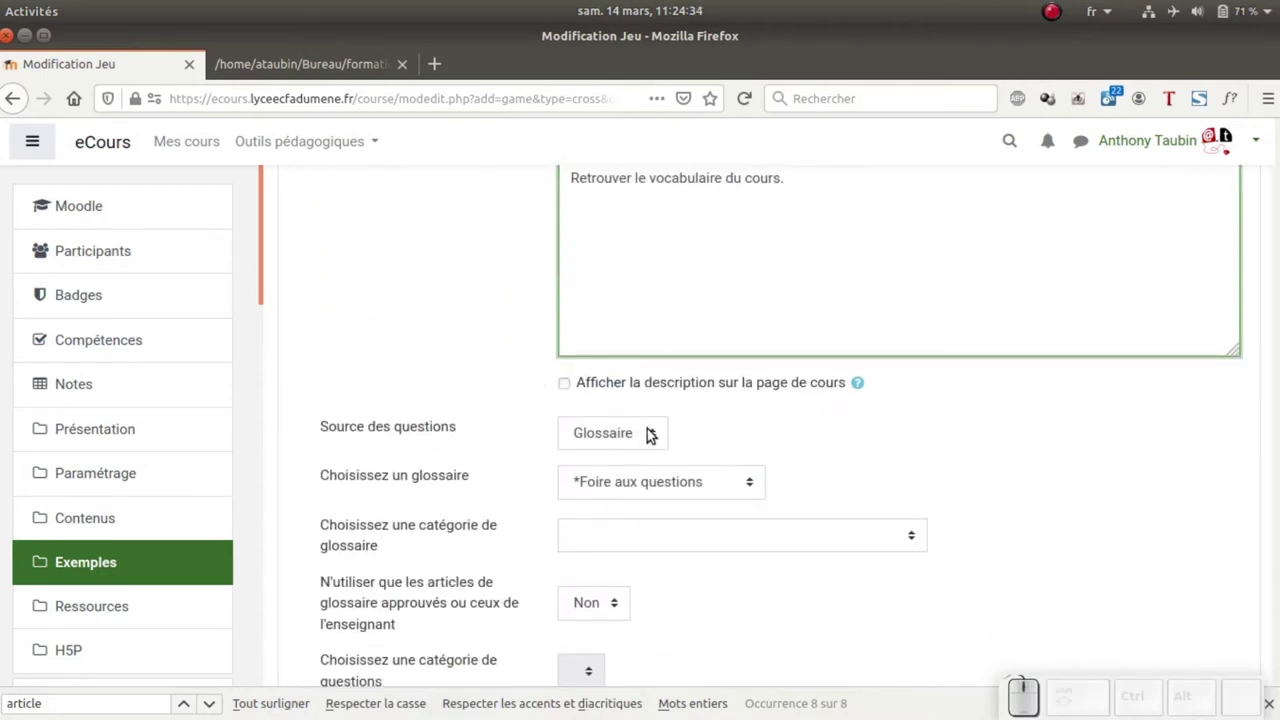
Keep Glossaire as question source and select the 'Glossaire du module M42' glossary
click(650, 436)
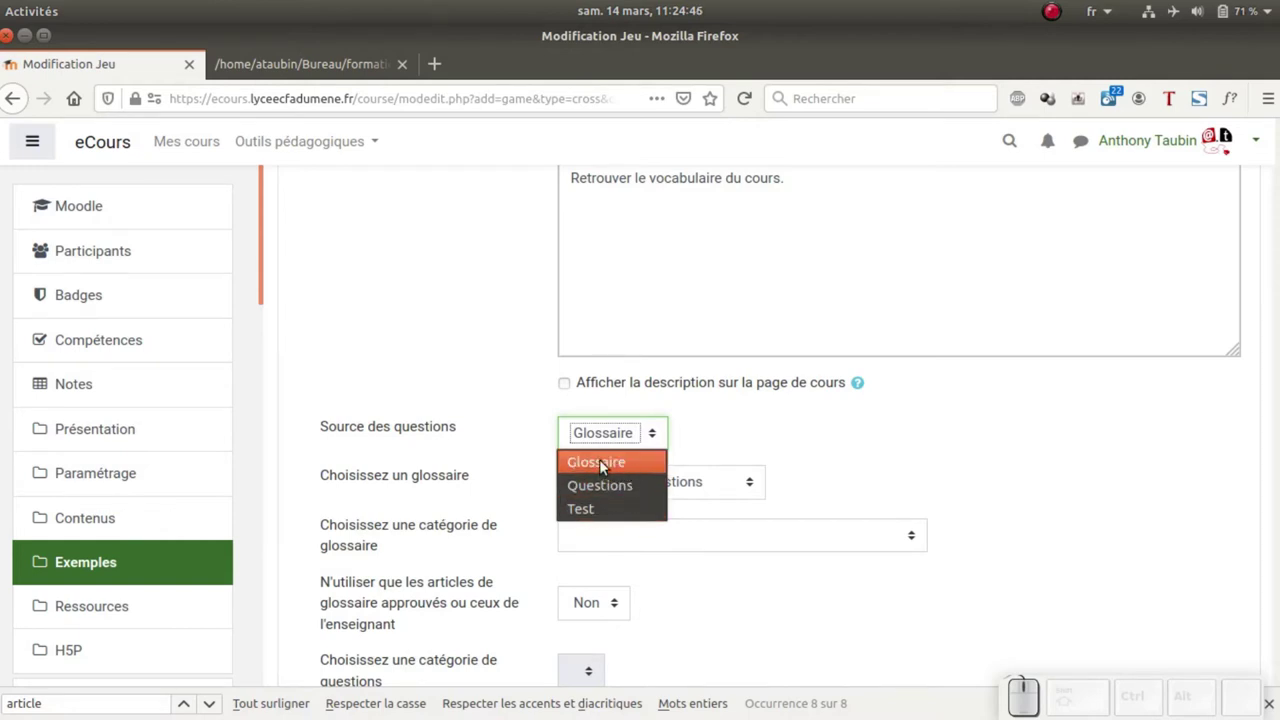
click(627, 470)
click(693, 453)
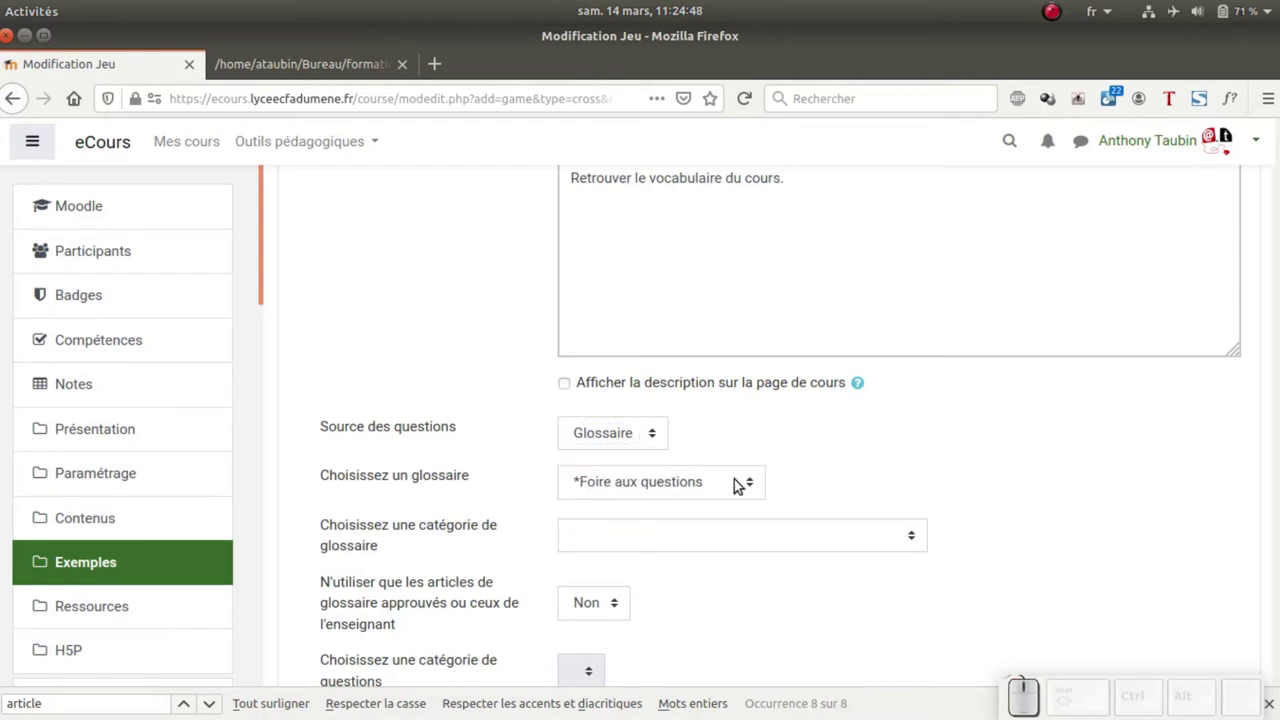
click(750, 488)
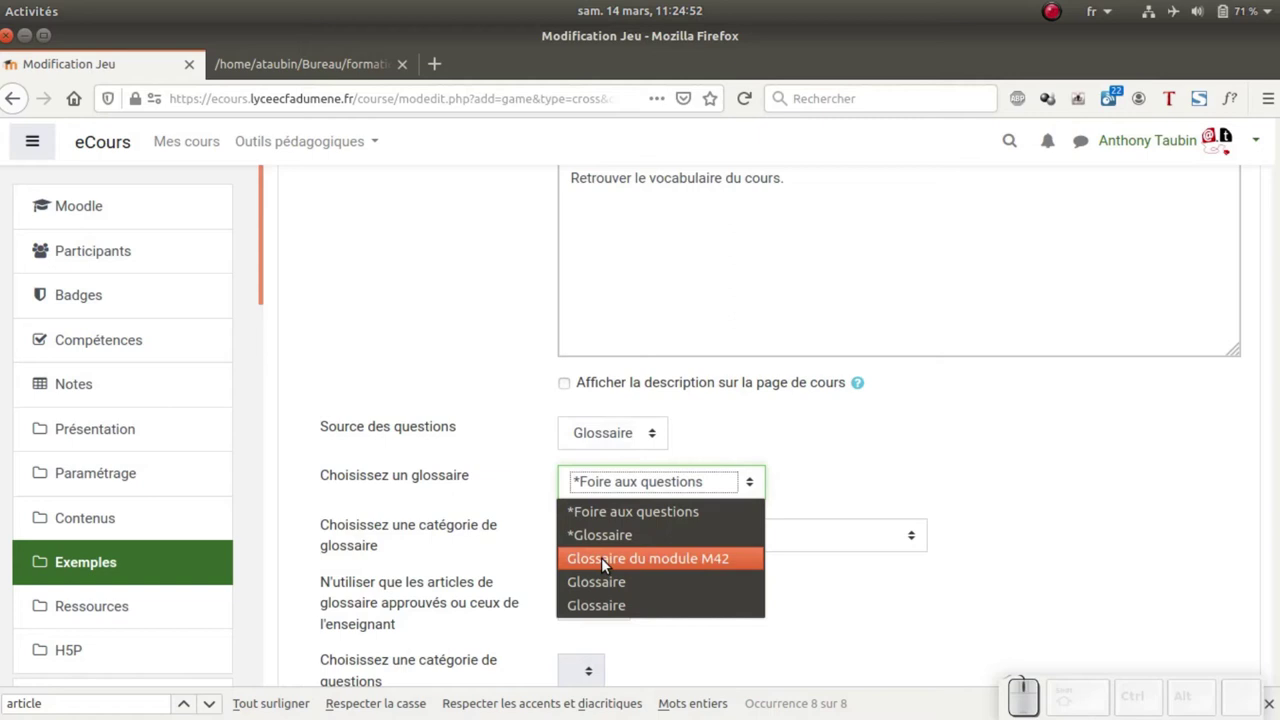
click(695, 566)
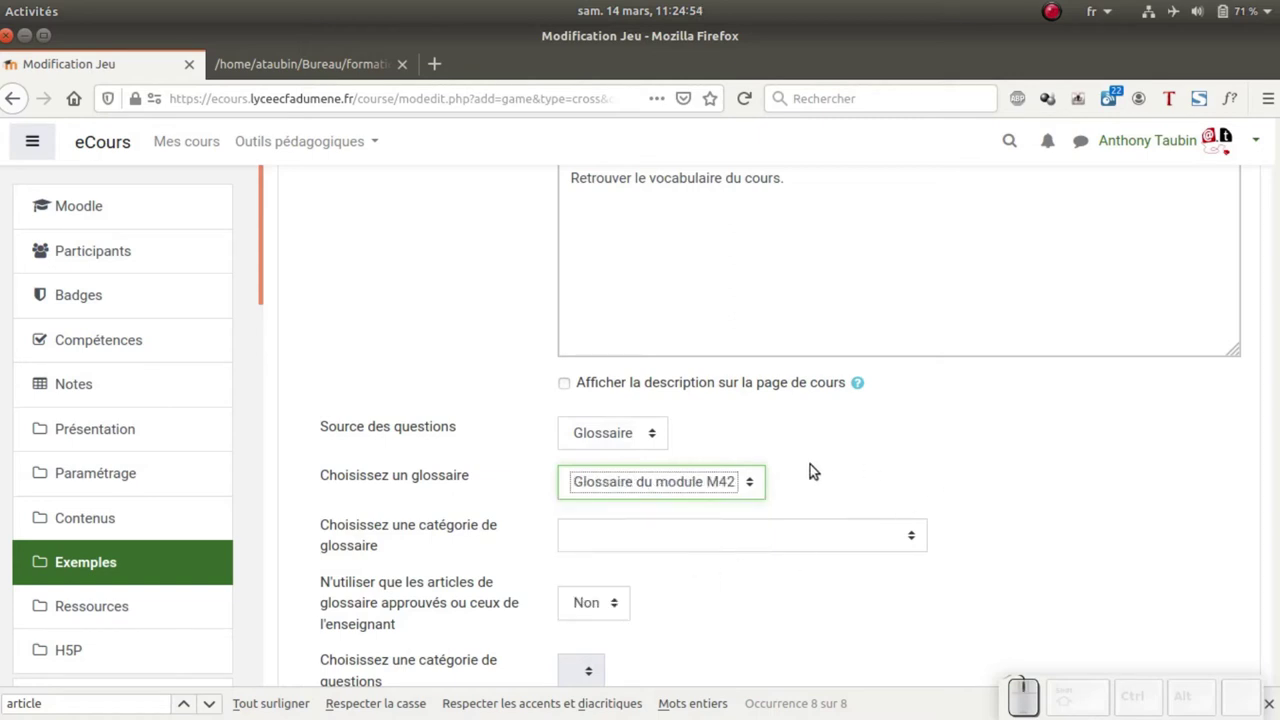
click(840, 481)
scroll(down, 3)
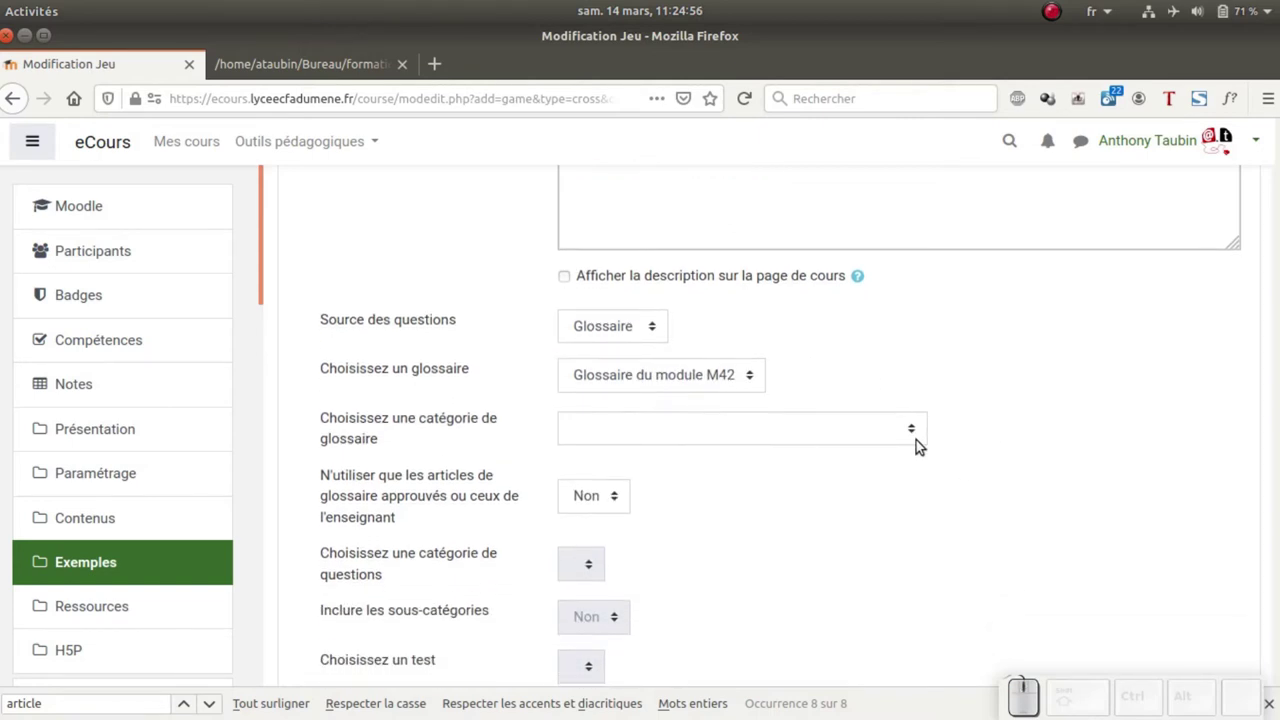
Leave the glossary category empty and the approved-entries-only option at Non
click(919, 442)
scroll(down, 3)
click(1059, 417)
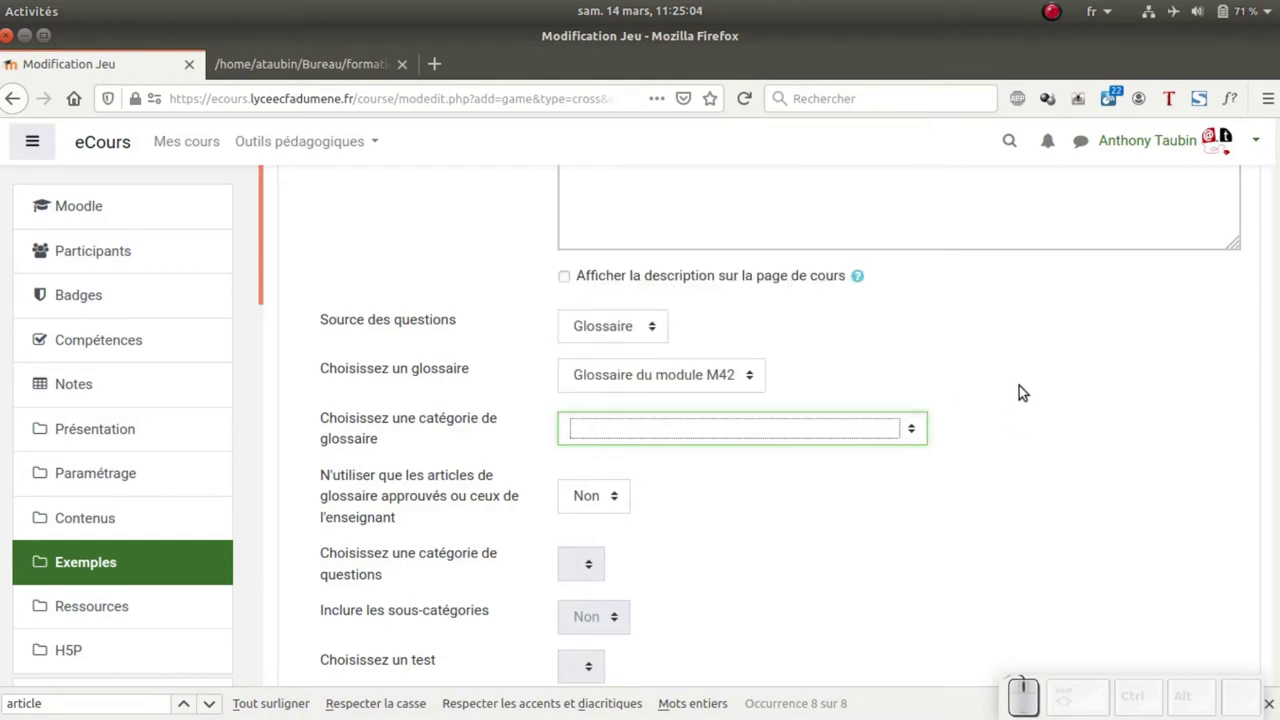
scroll(down, 3)
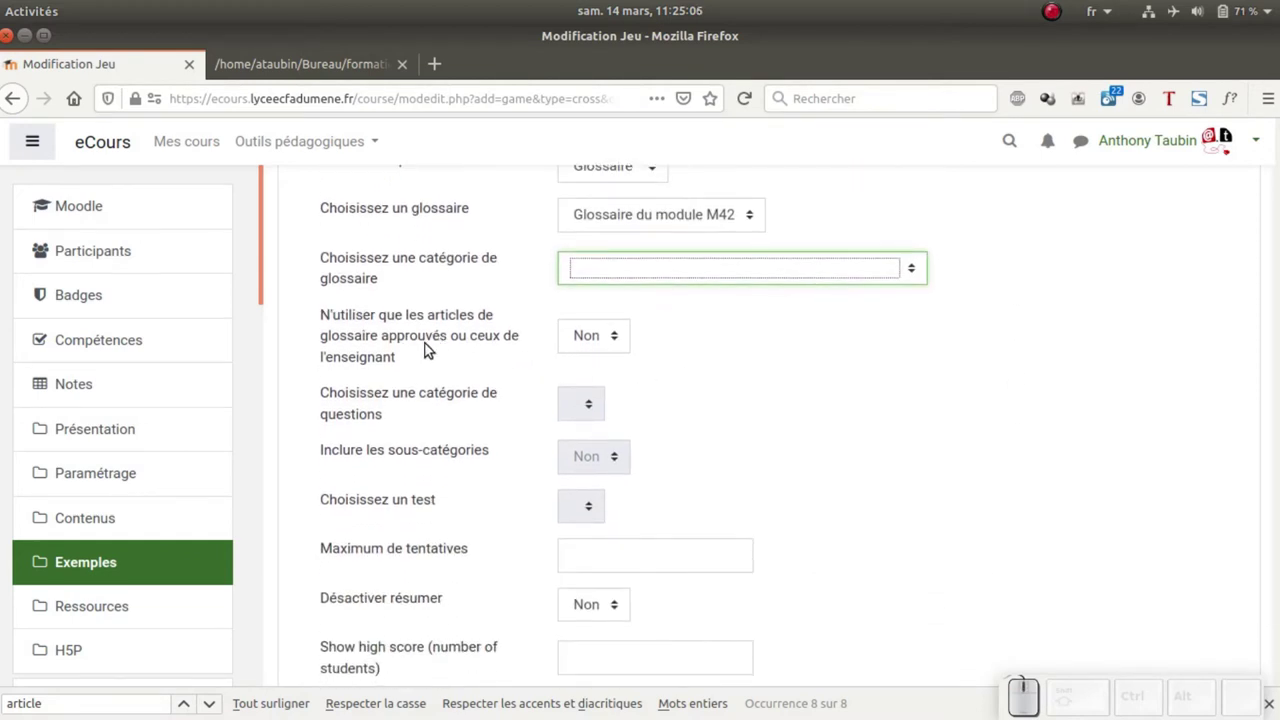
click(617, 344)
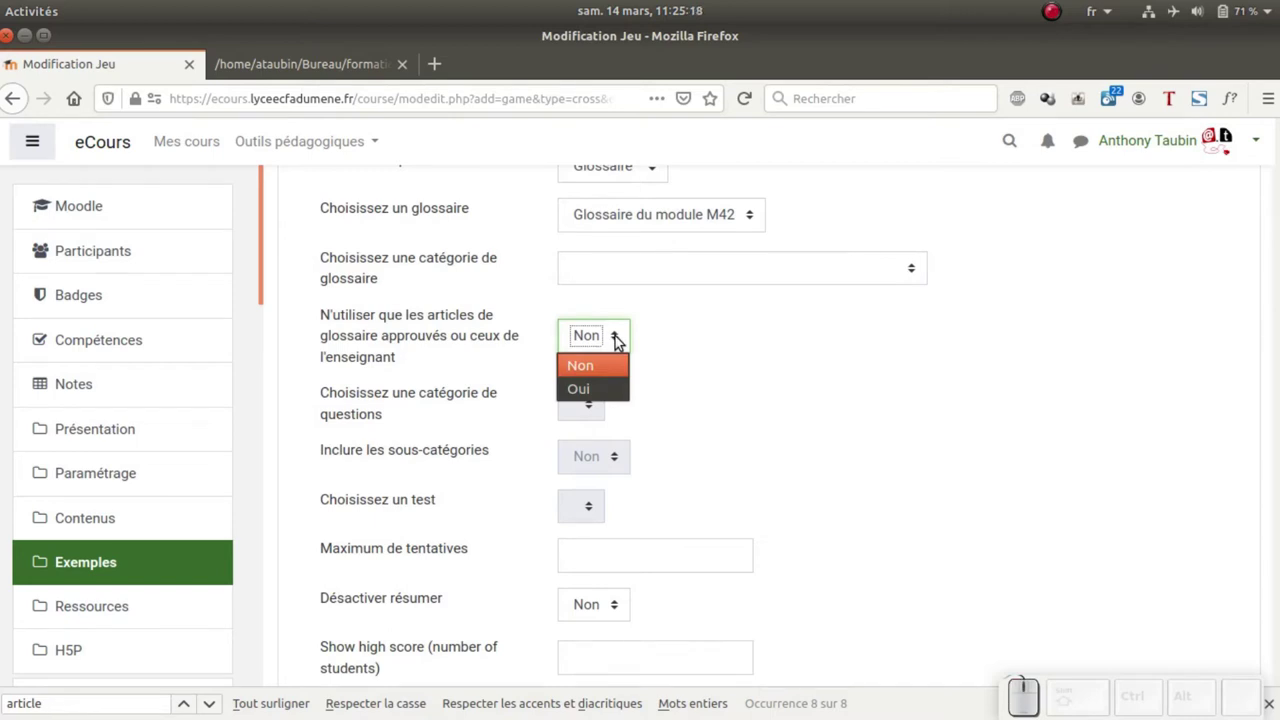
click(677, 374)
click(627, 378)
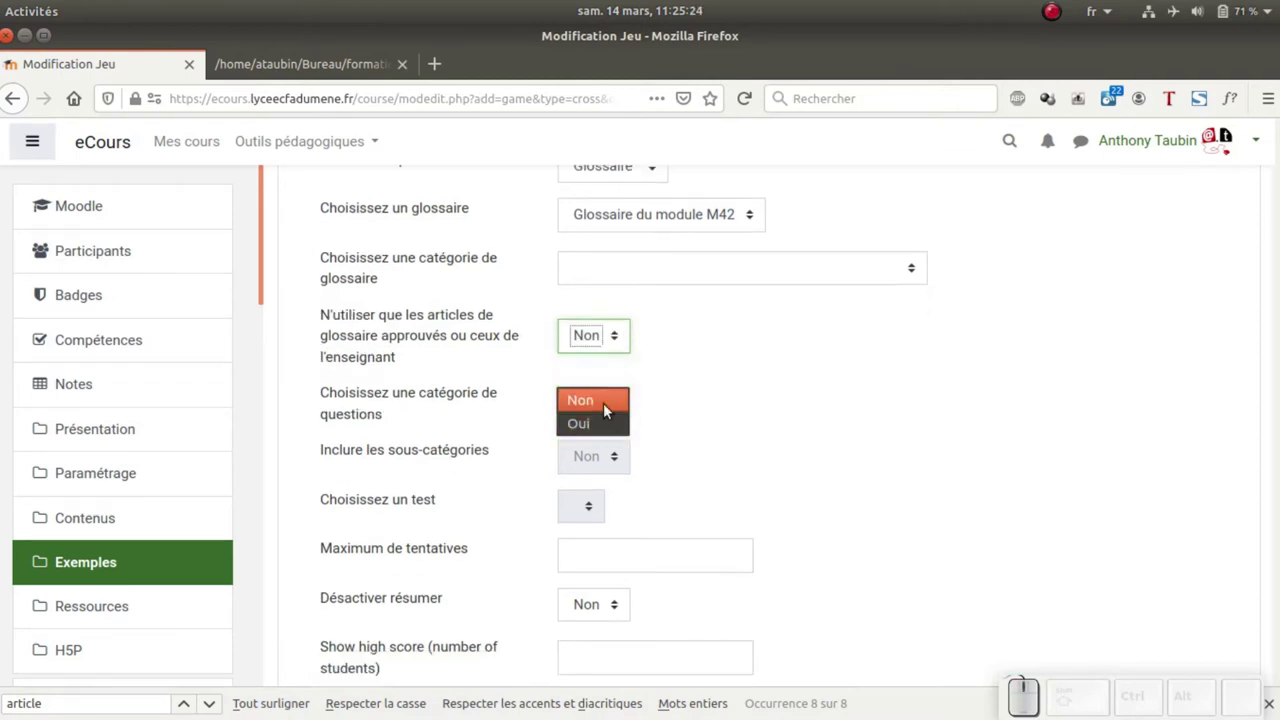
click(677, 359)
click(663, 343)
Set Maximum de tentatives to 1 and Désactiver résumer to Oui
scroll(down, 3)
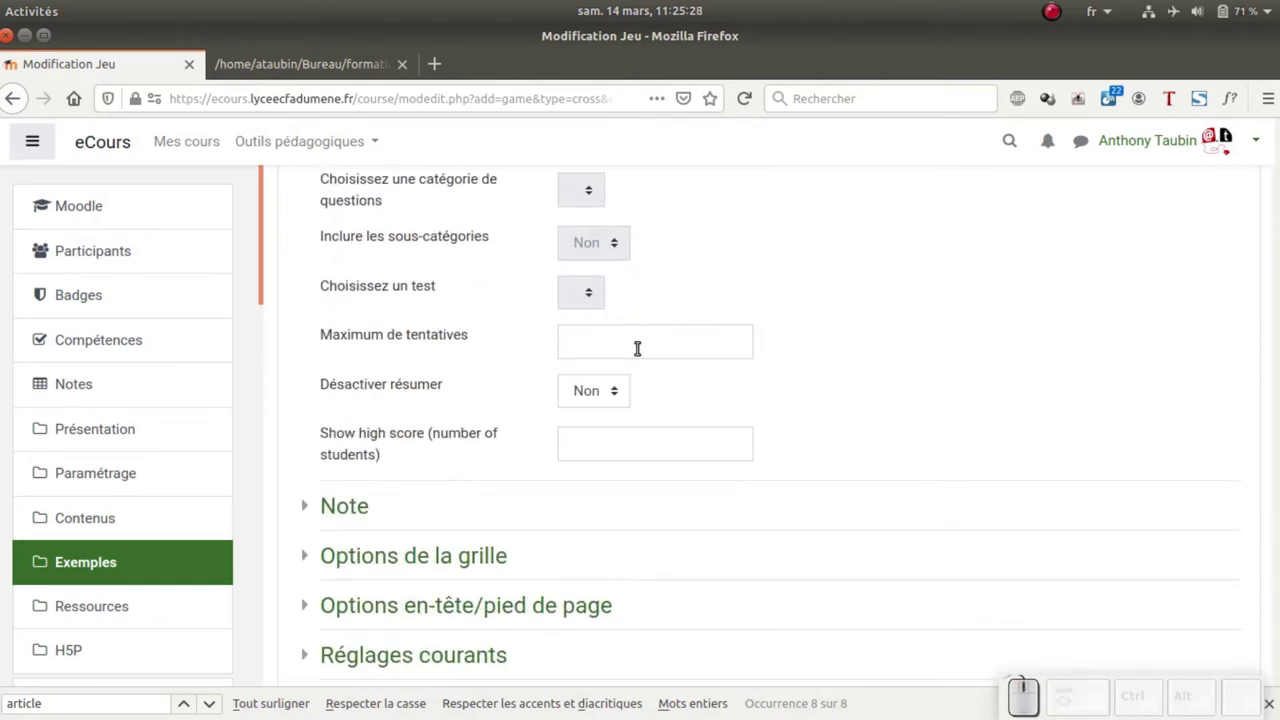
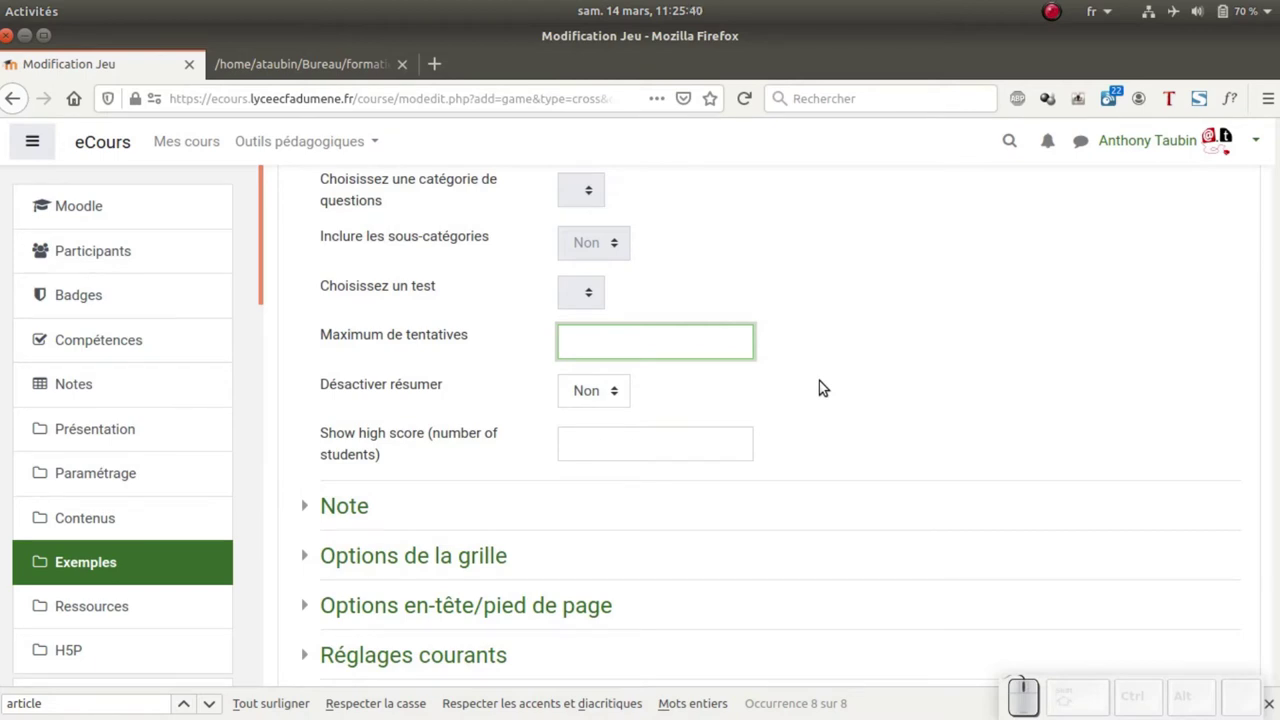
key(KP_1)
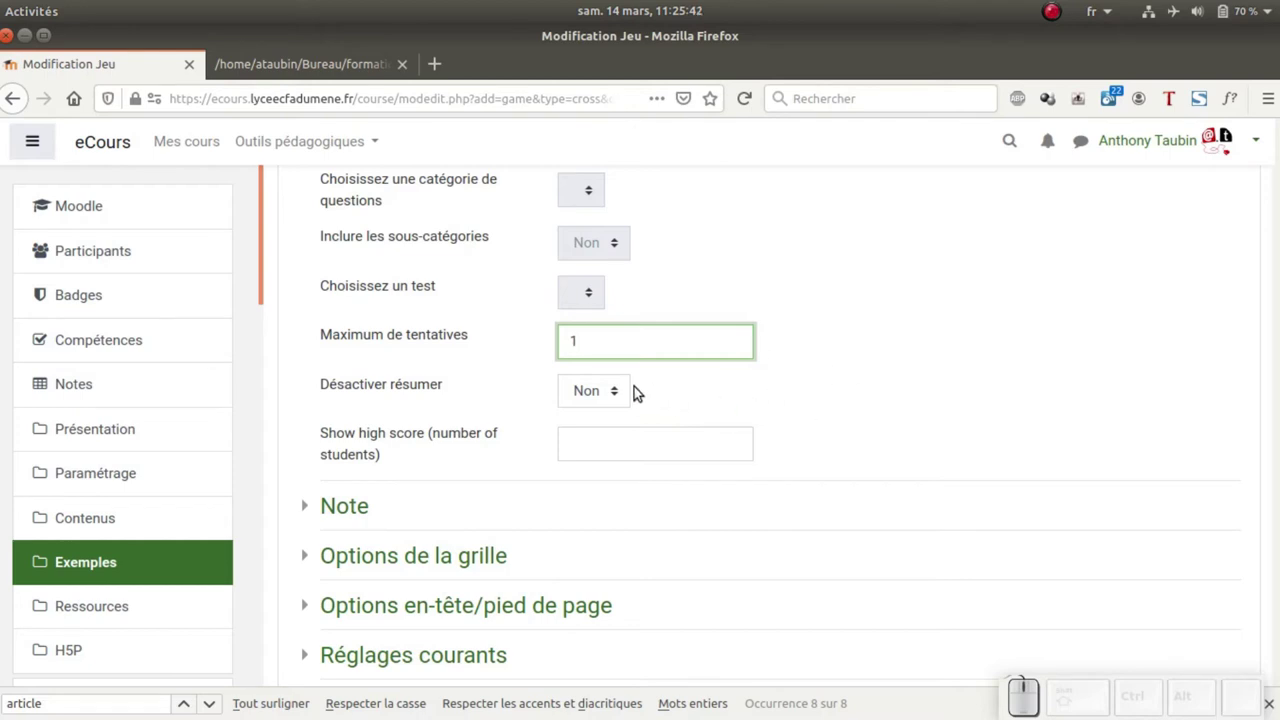
click(607, 401)
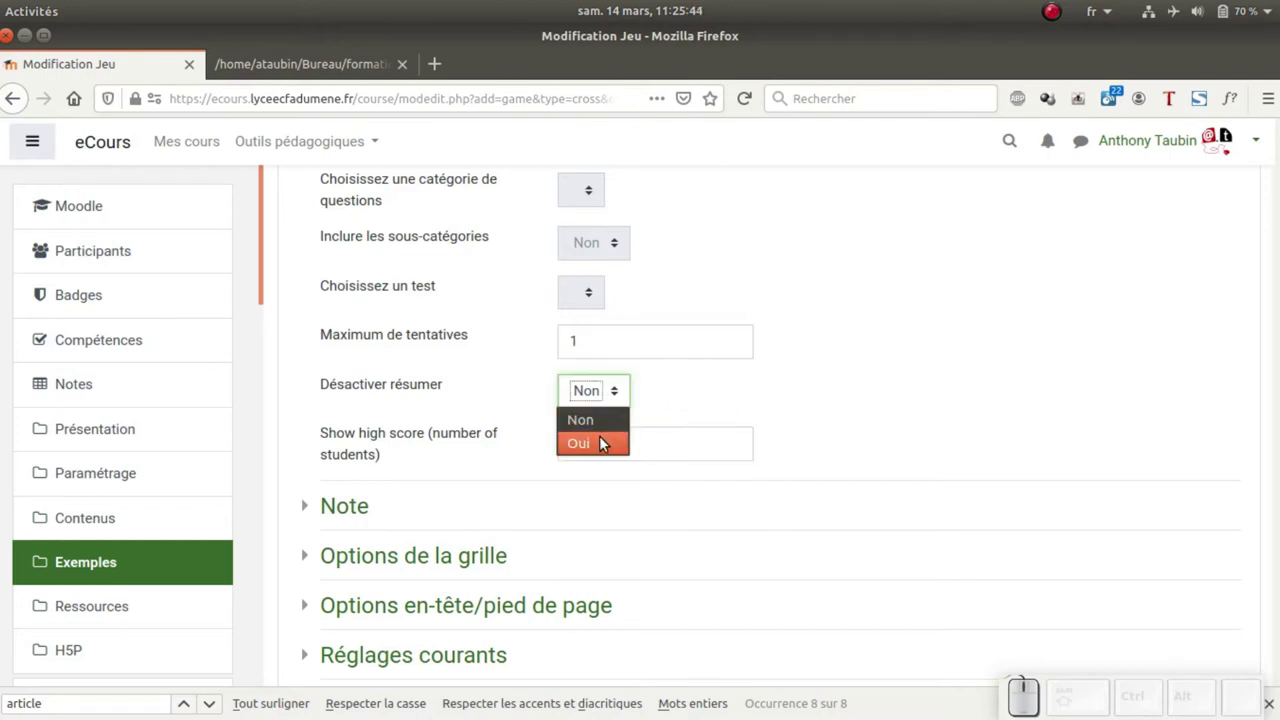
click(600, 444)
click(656, 404)
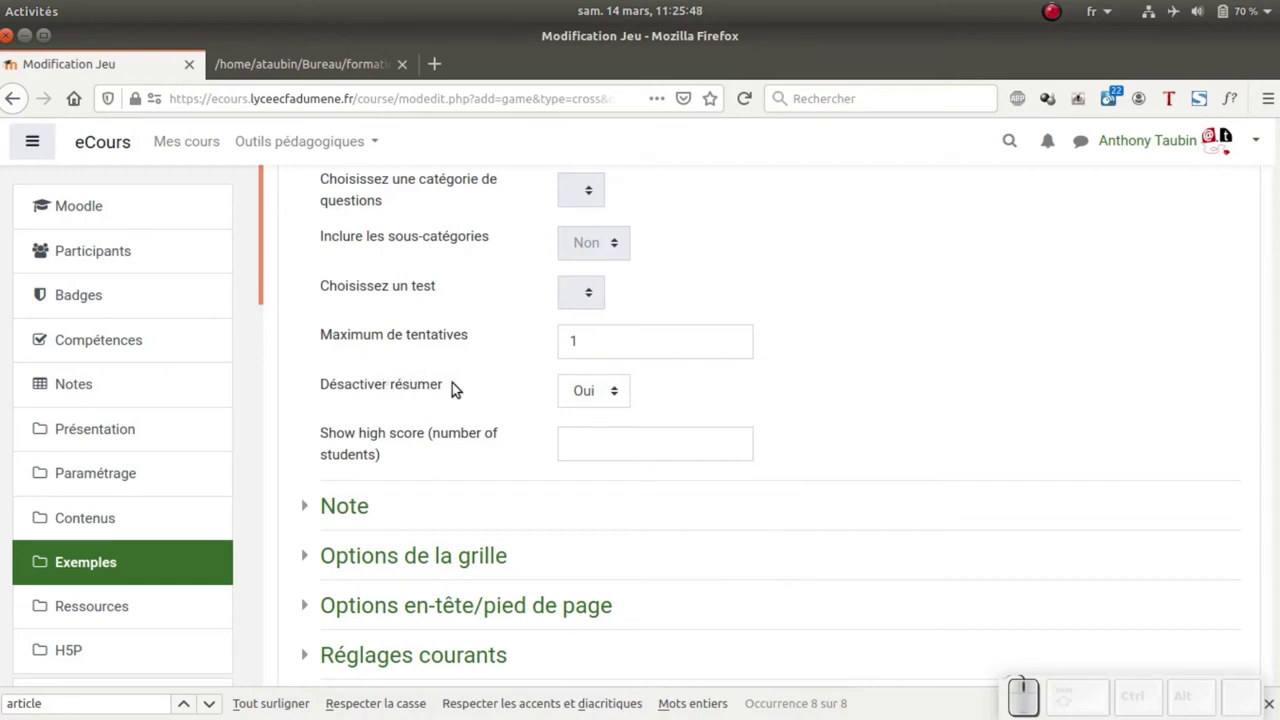
scroll(down, 3)
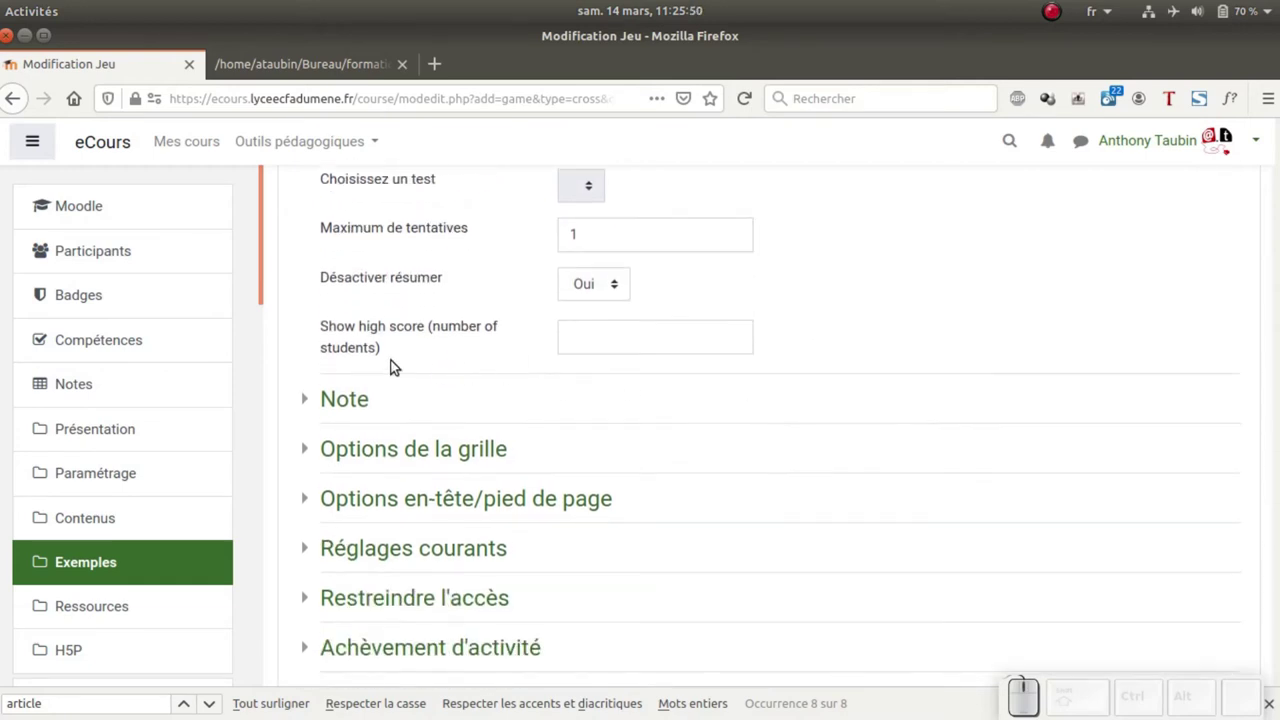
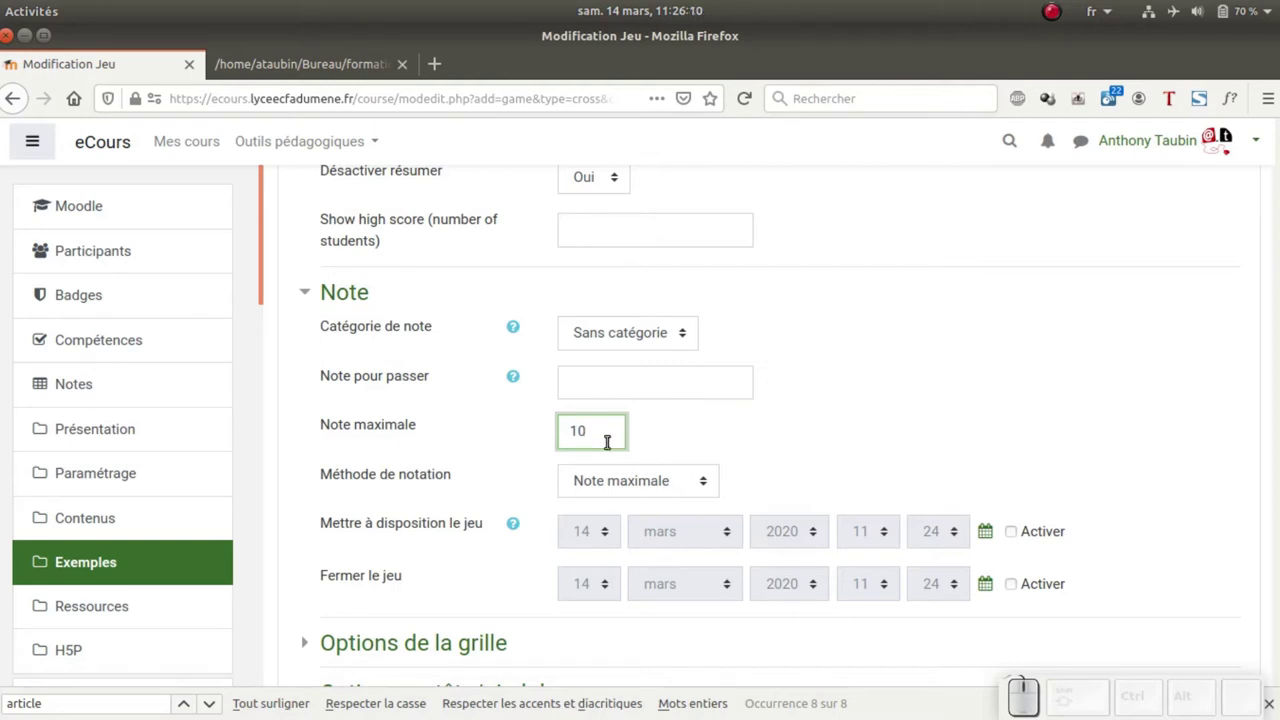
Review the grading method choices in the Note section, keeping maximum grade 10
click(714, 491)
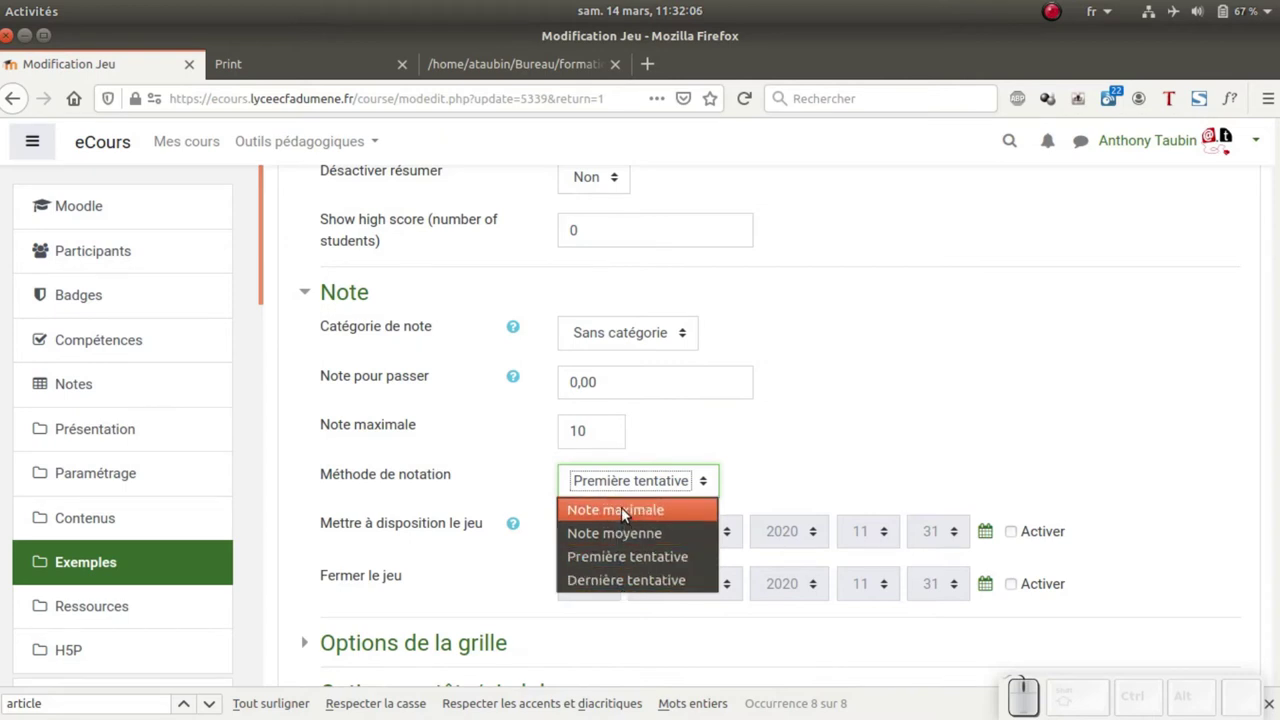
click(687, 565)
click(767, 497)
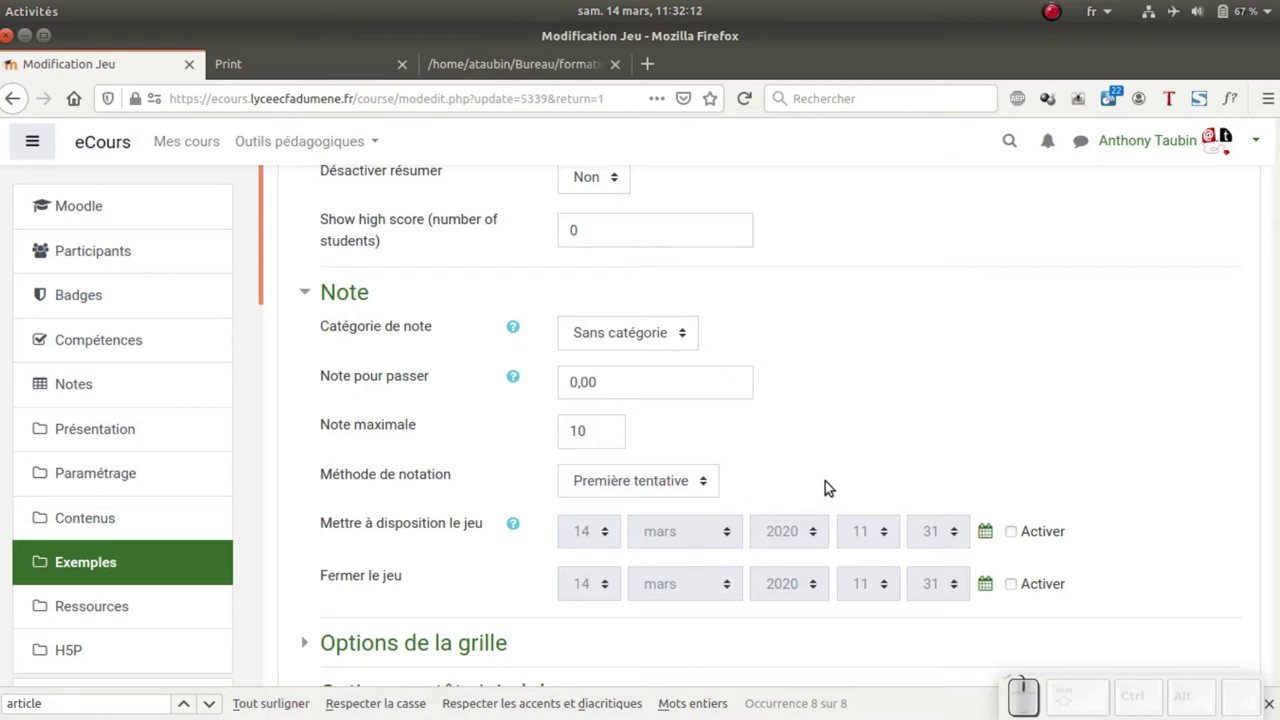
click(318, 301)
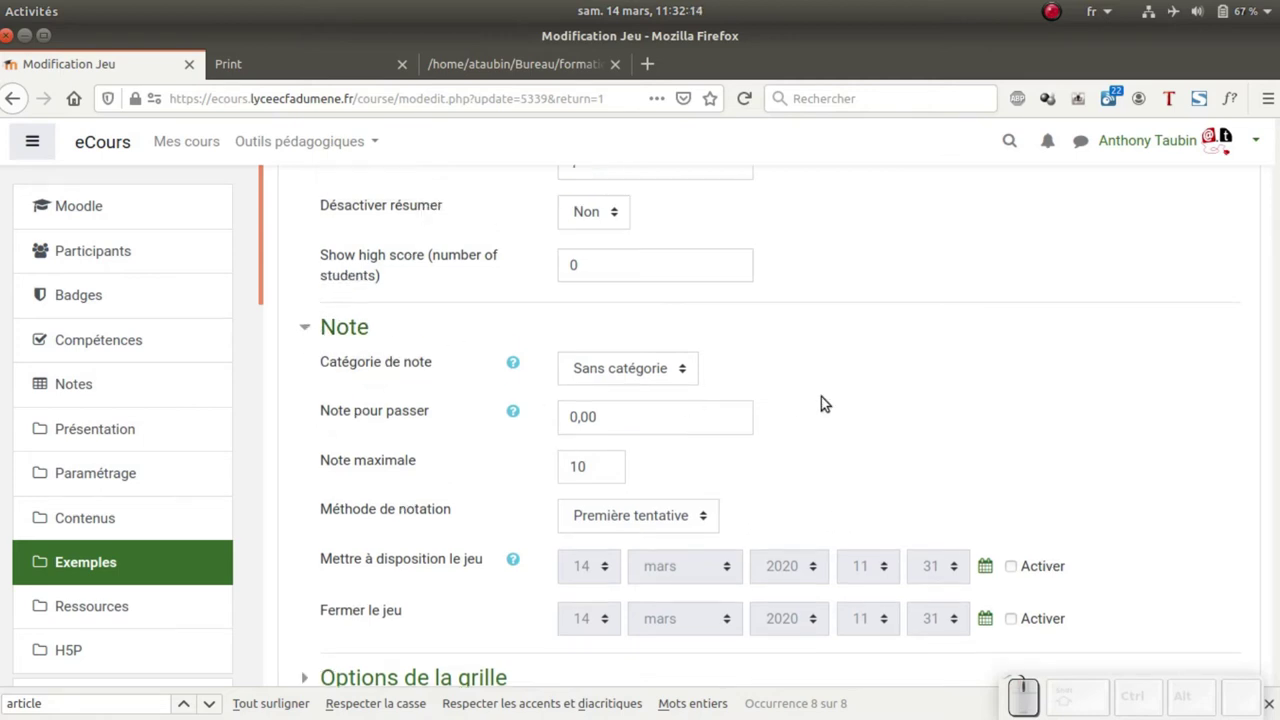
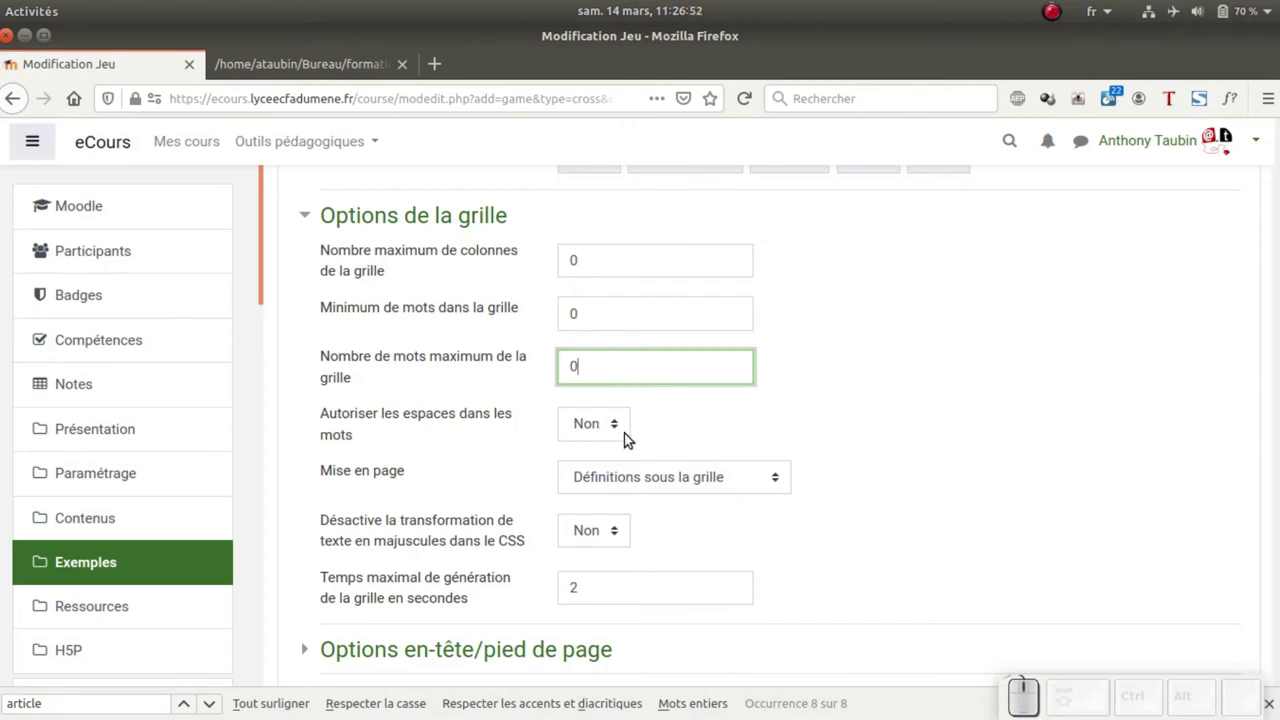
Keep spaces in words disallowed, Définitions sous la grille layout and uppercase transformation active
click(623, 434)
click(623, 434)
click(626, 491)
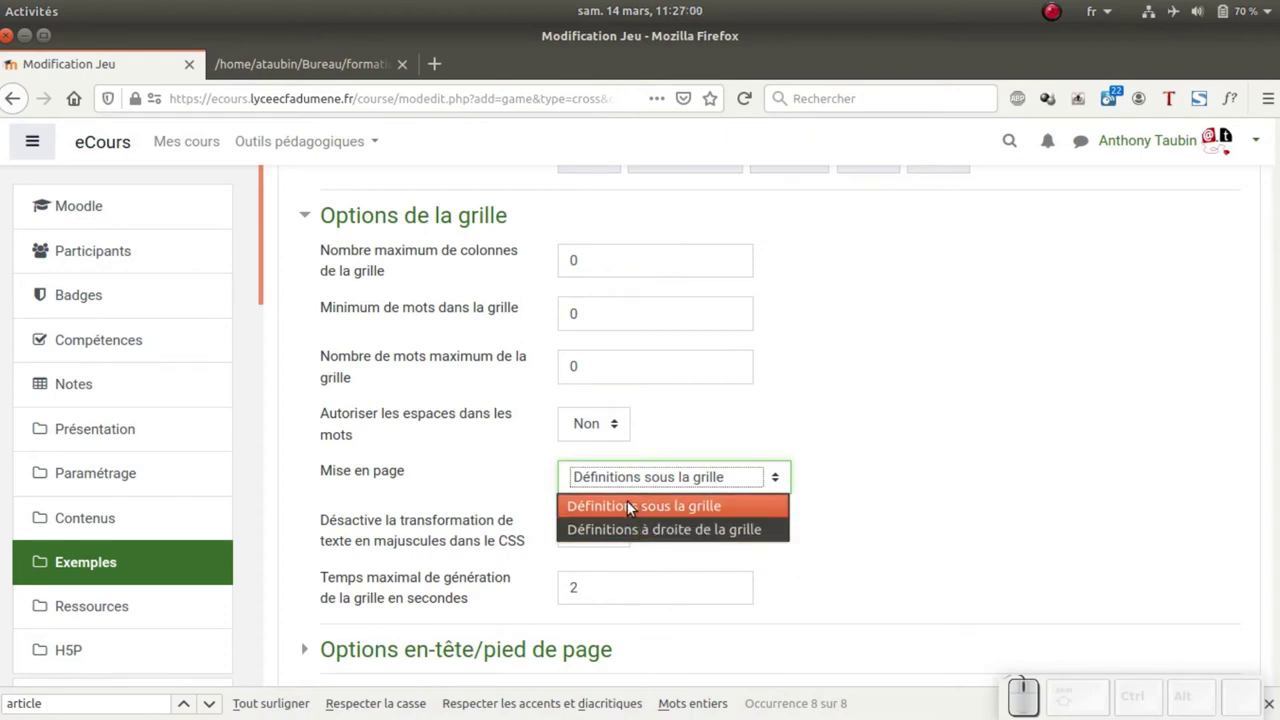
click(490, 487)
scroll(down, 3)
click(617, 377)
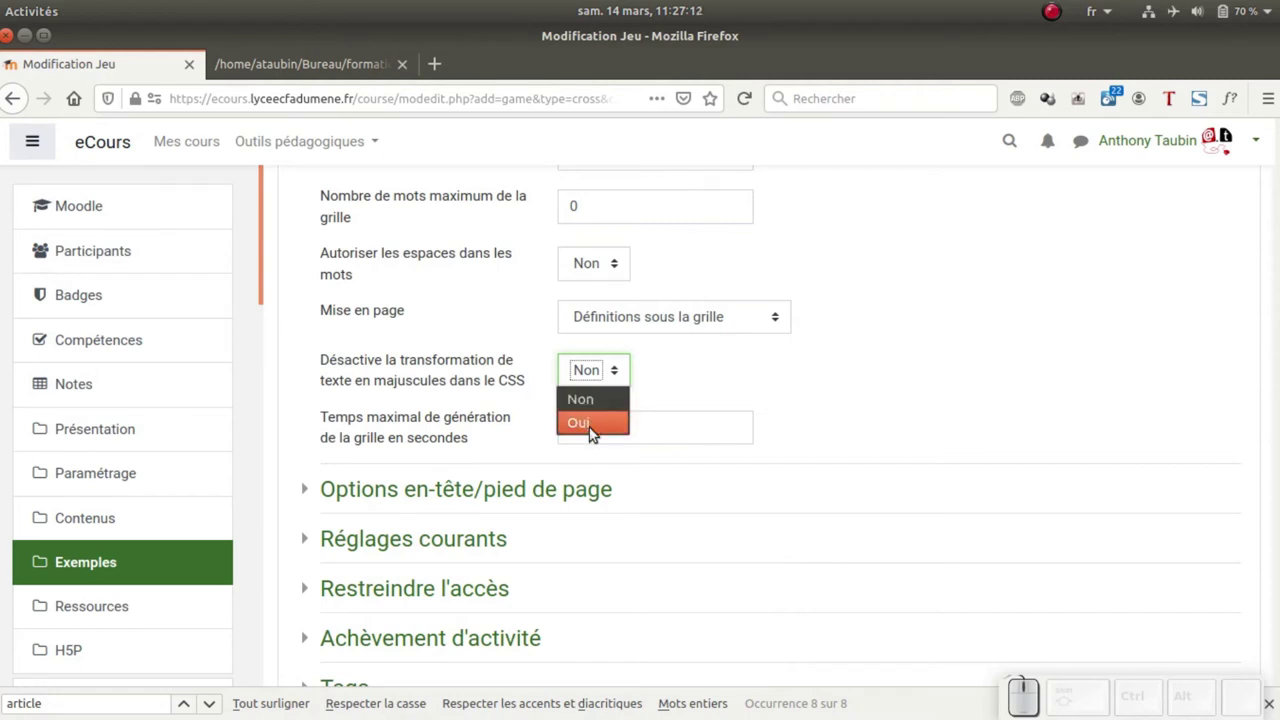
click(669, 399)
scroll(down, 3)
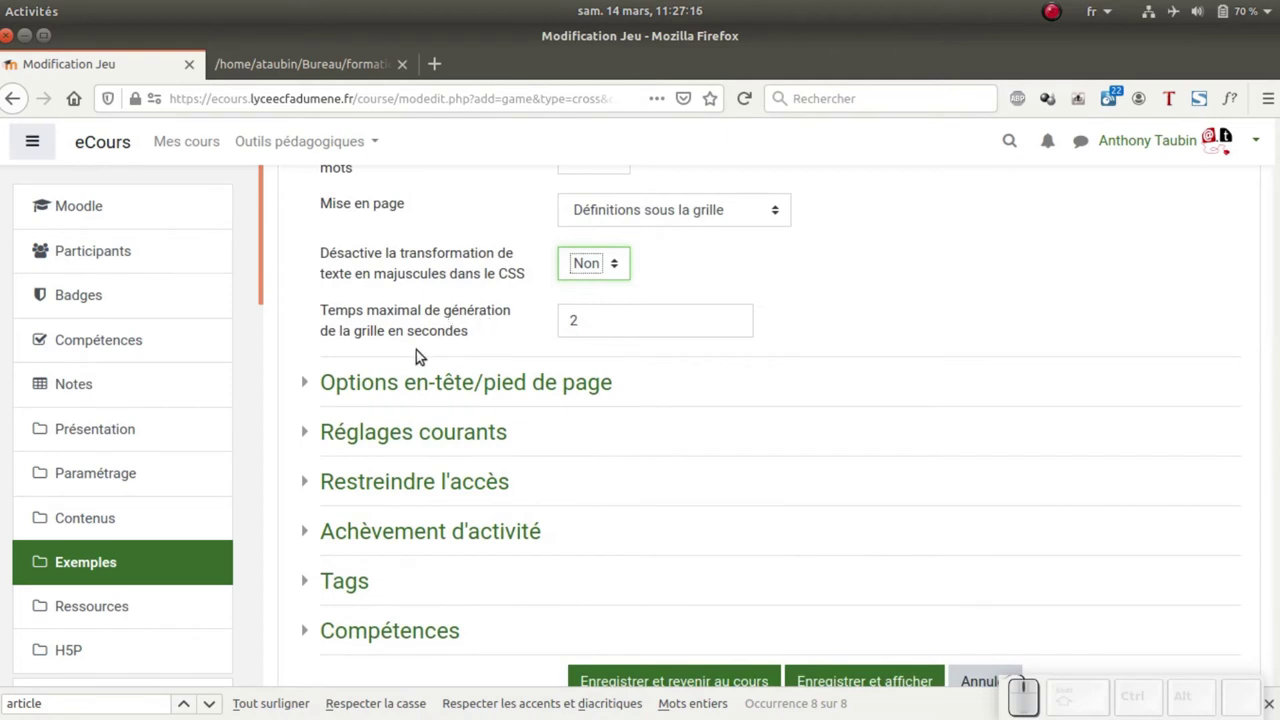
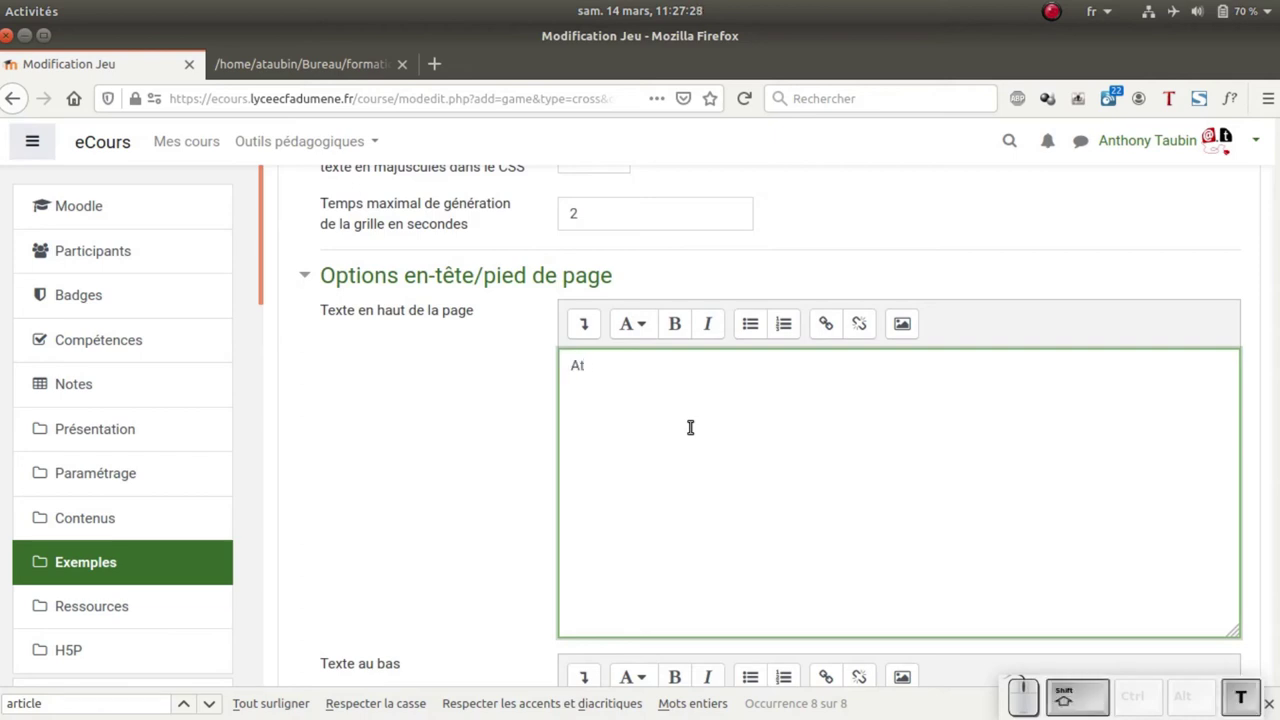
Write 'Attention, il faut saisir les réponses avec les accents et sans espaces.' as top-of-page text
key(shift+space)
key(shift+space)
key(shift+space)
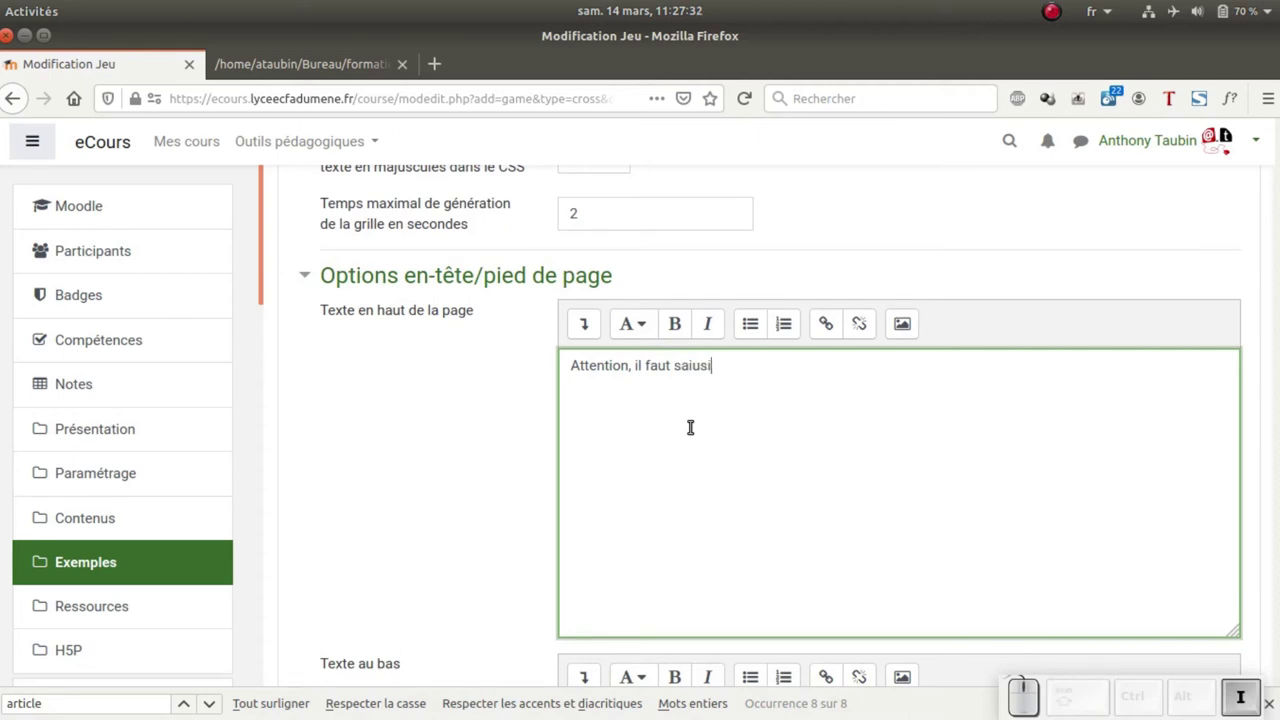
key(space)
key(BackSpace)
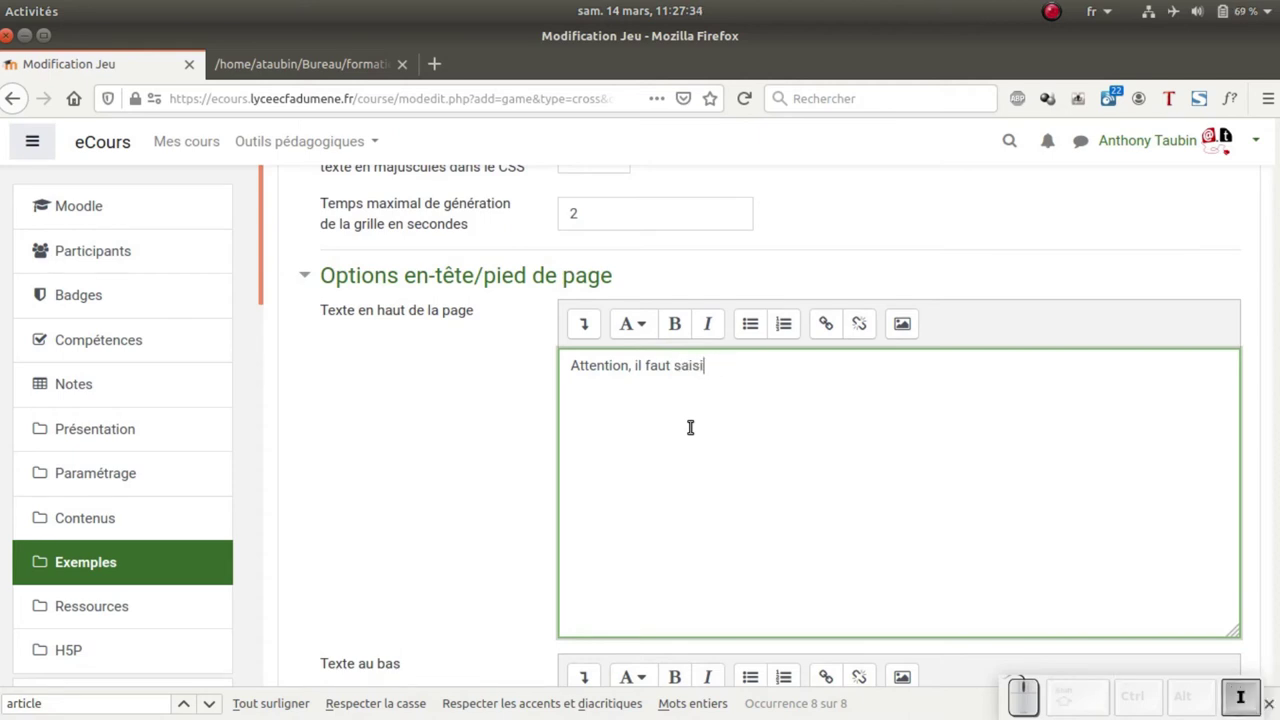
key(space)
key(space)
key(space)
key(space)
key(space)
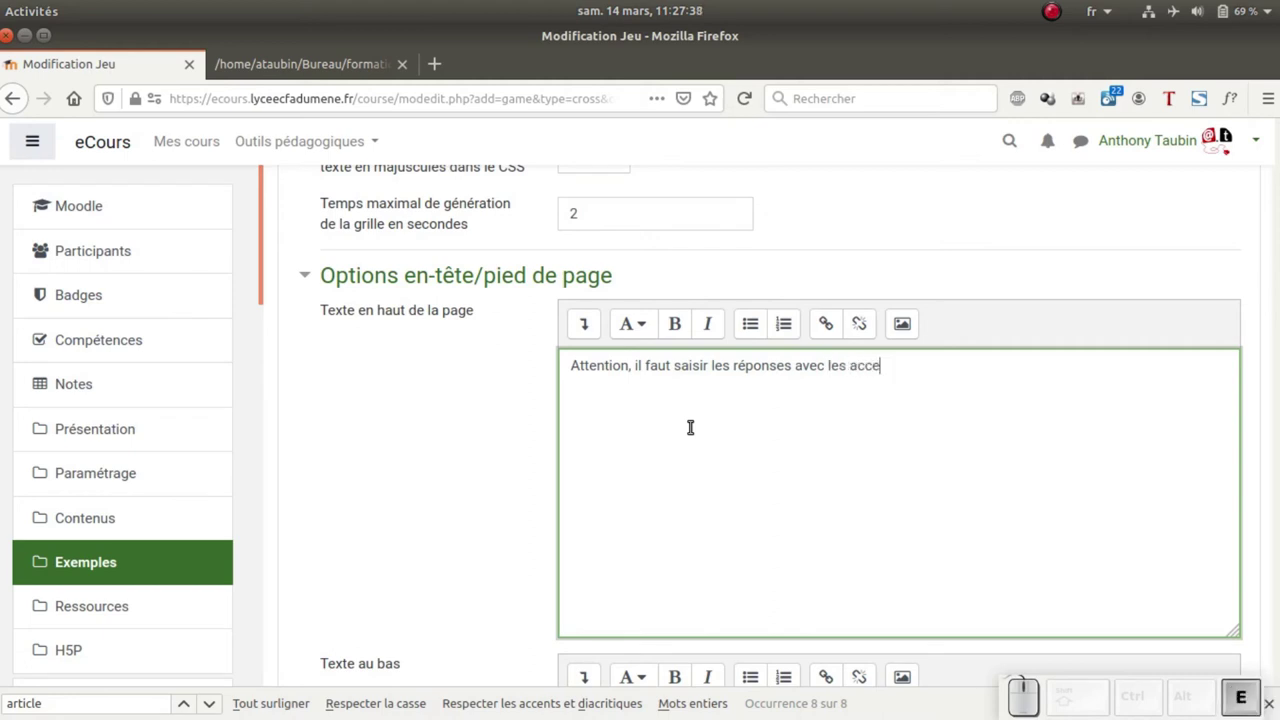
key(space)
key(space)
key(space)
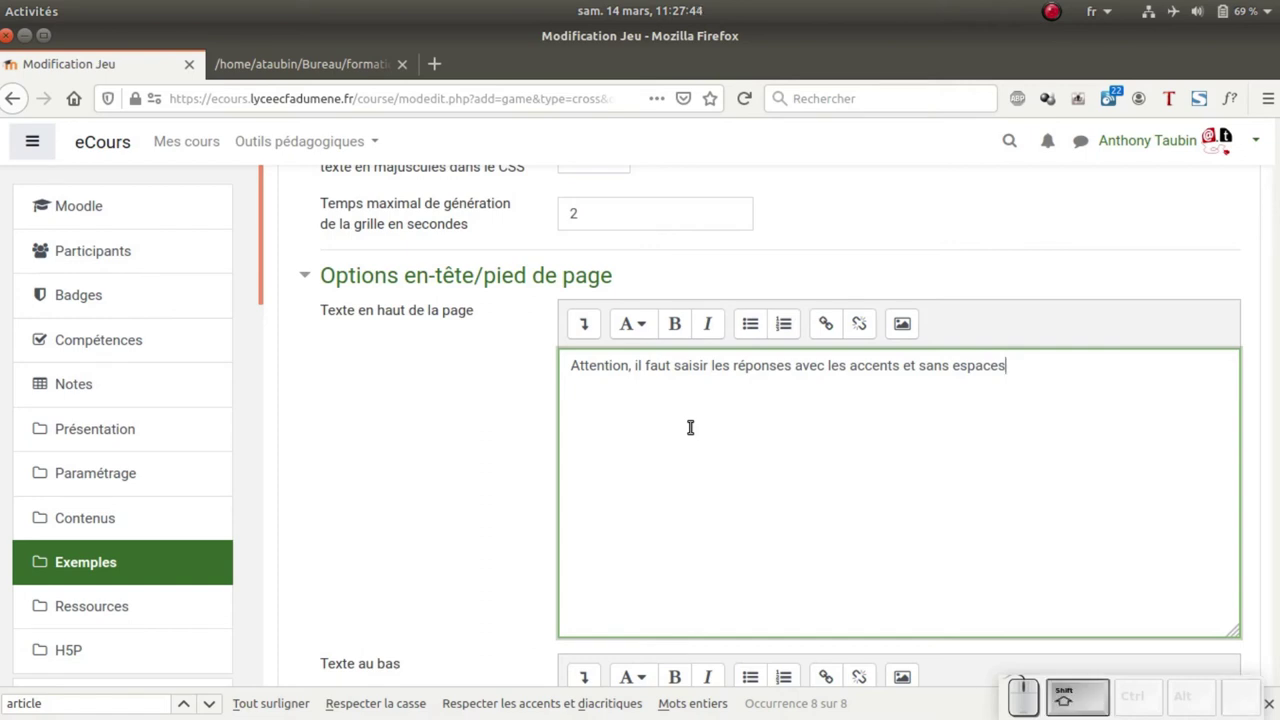
key(shift+;)
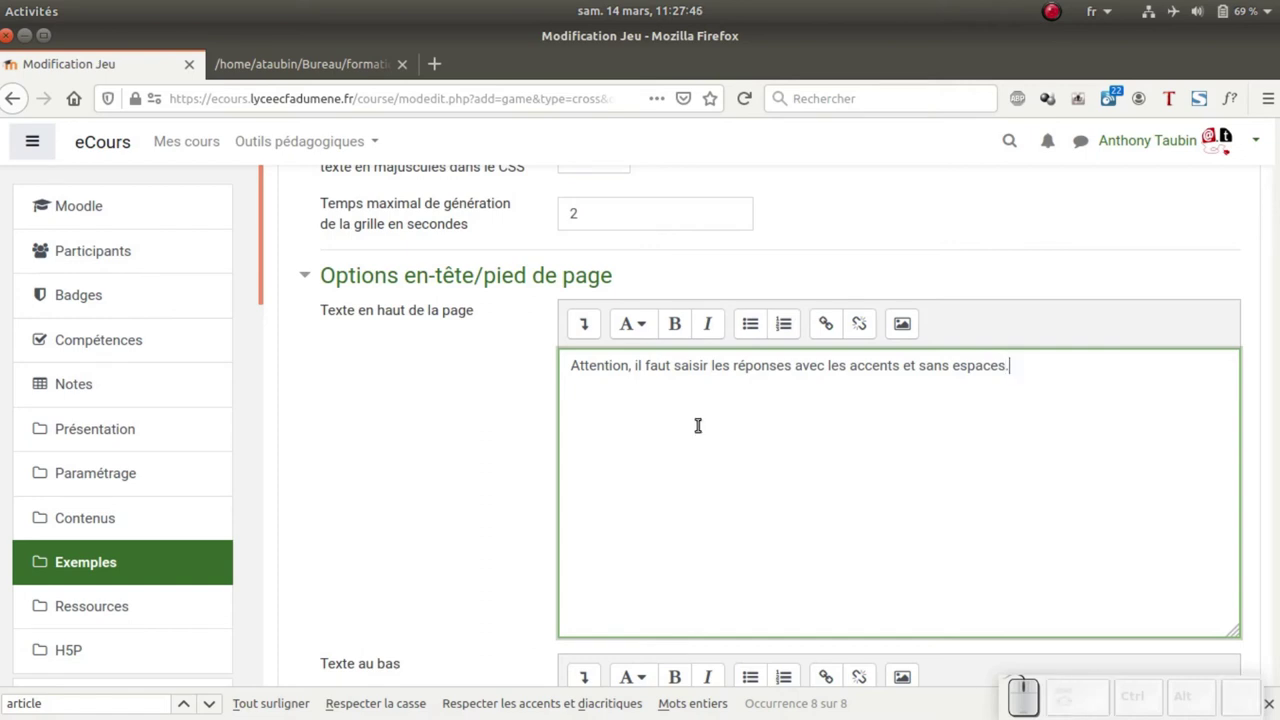
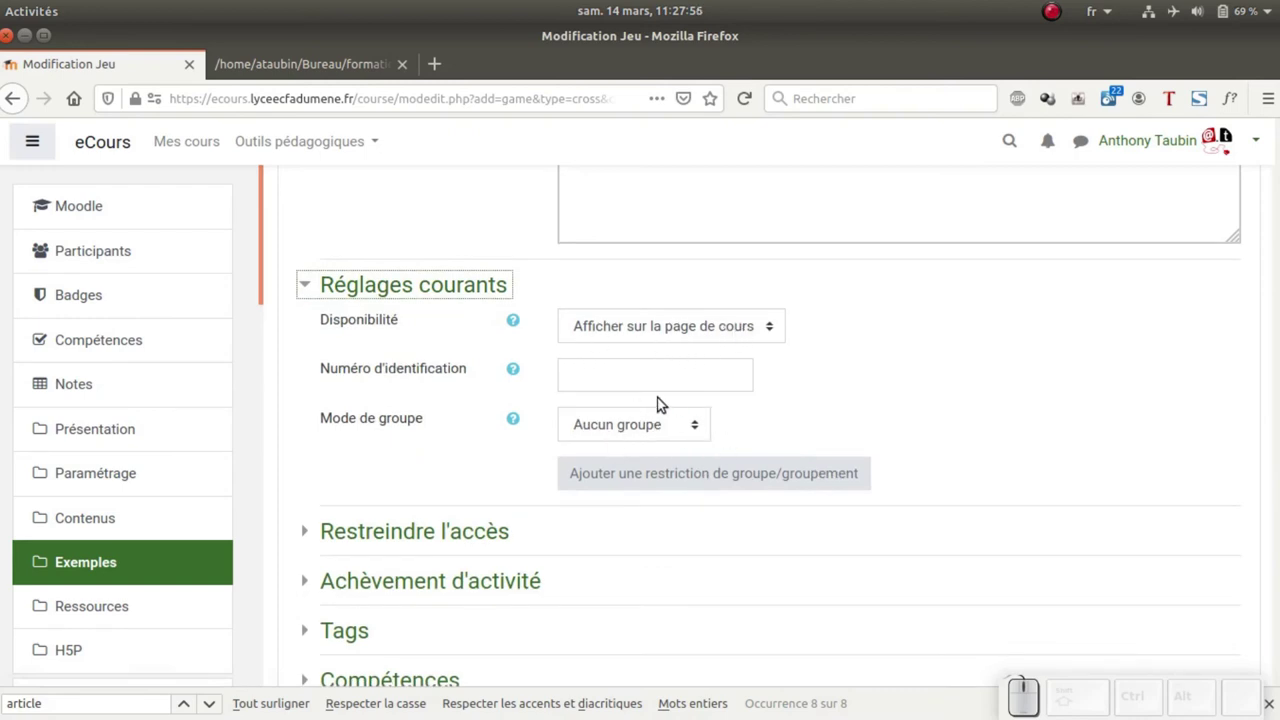
Keep group mode at Aucun groupe and save with 'Enregistrer et afficher'
click(701, 435)
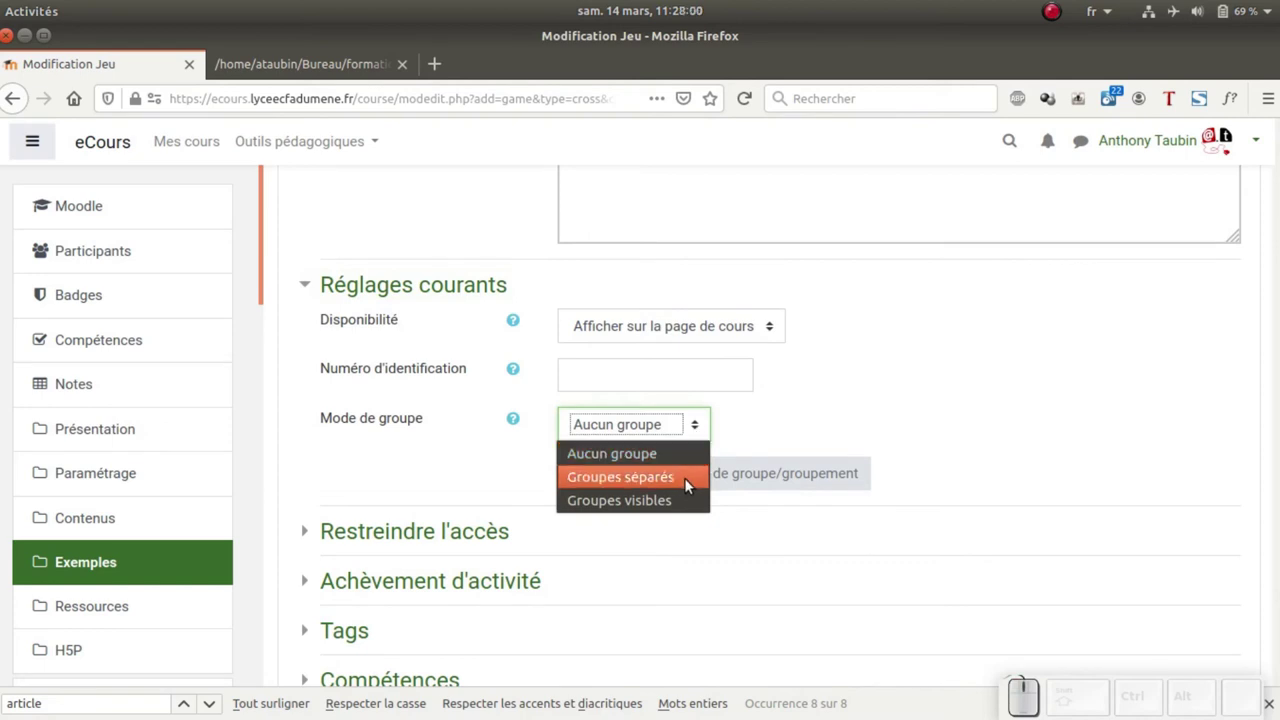
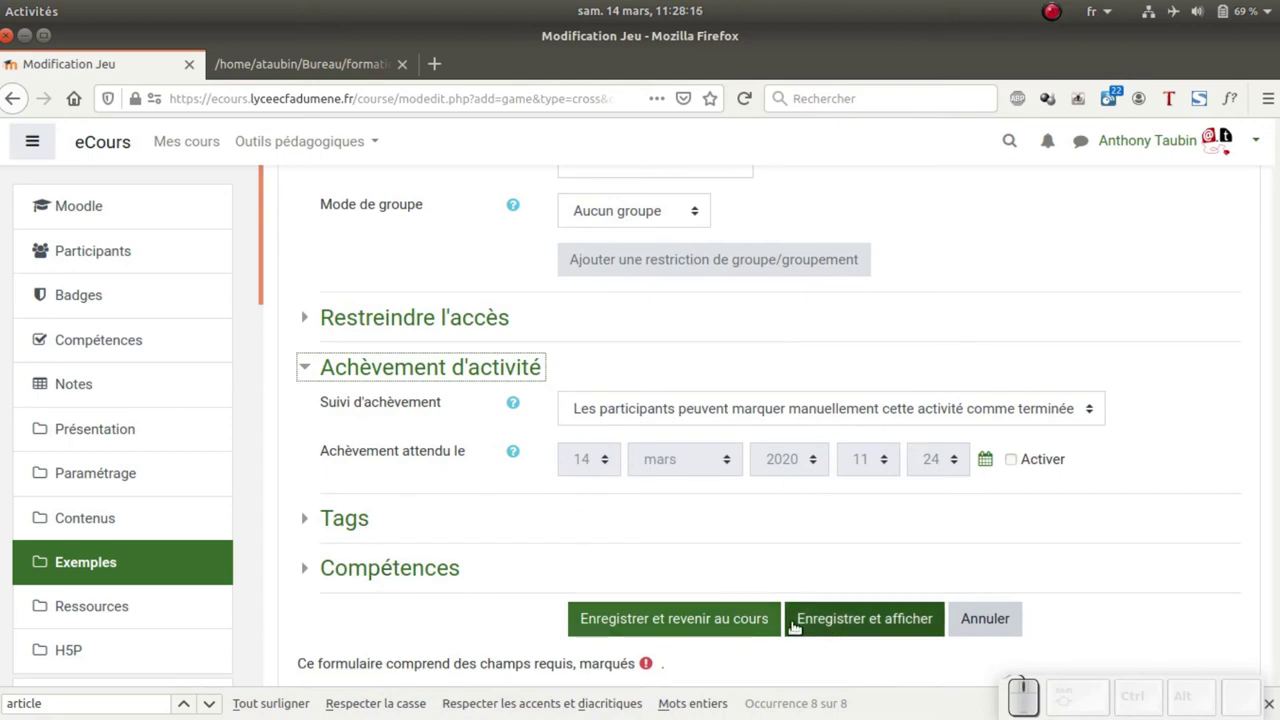
click(524, 661)
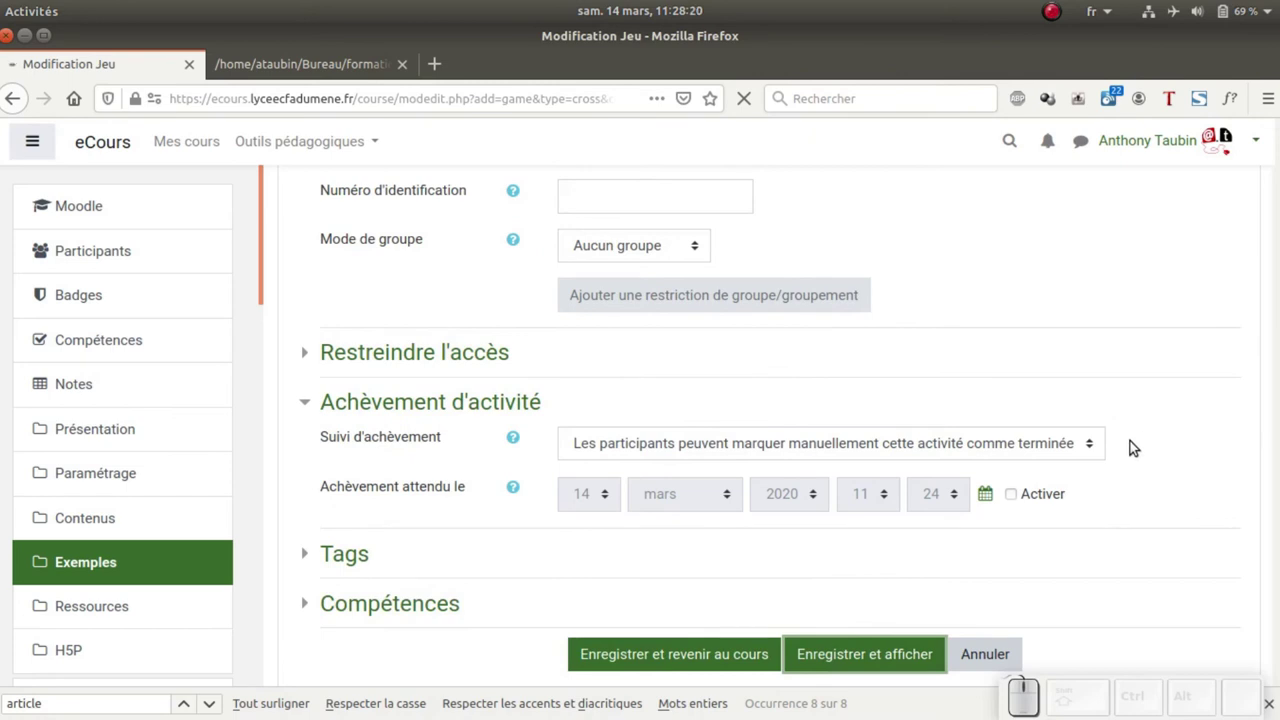
Open the crossword's printable version via Imprimer and print it to file essai.pdf
scroll(down, 3)
scroll(down, 3)
scroll(down, 3)
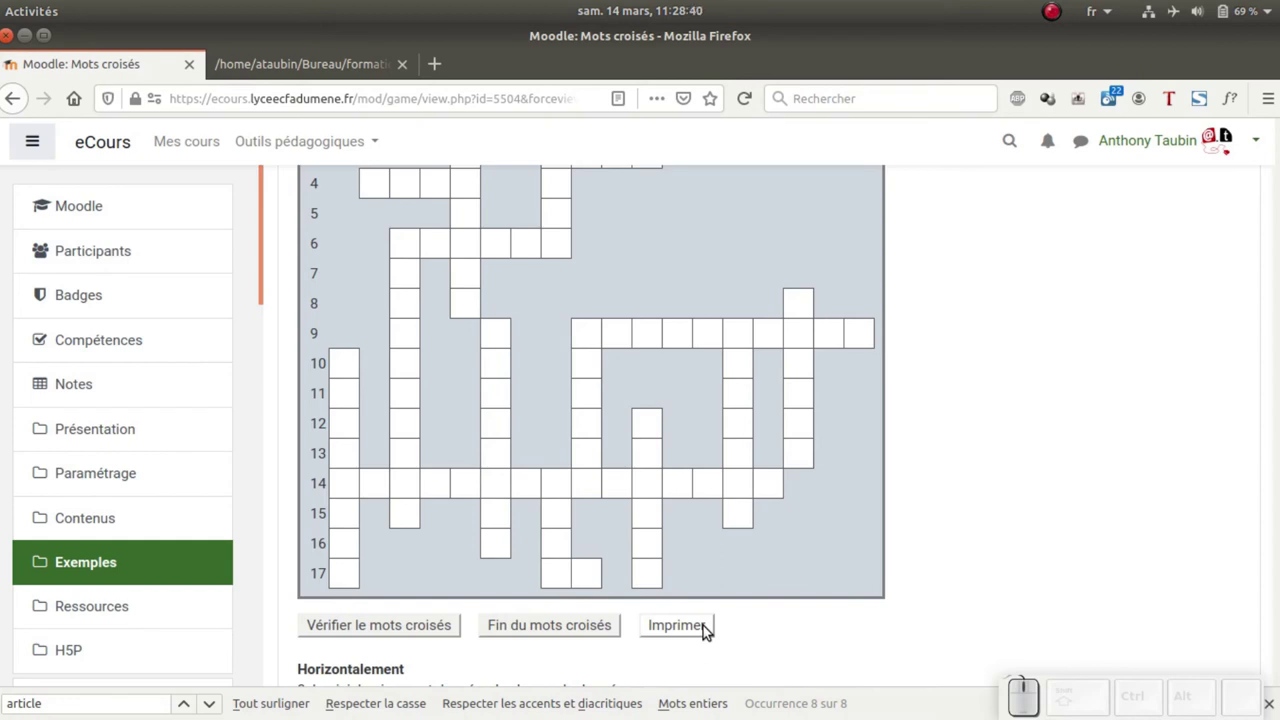
click(695, 629)
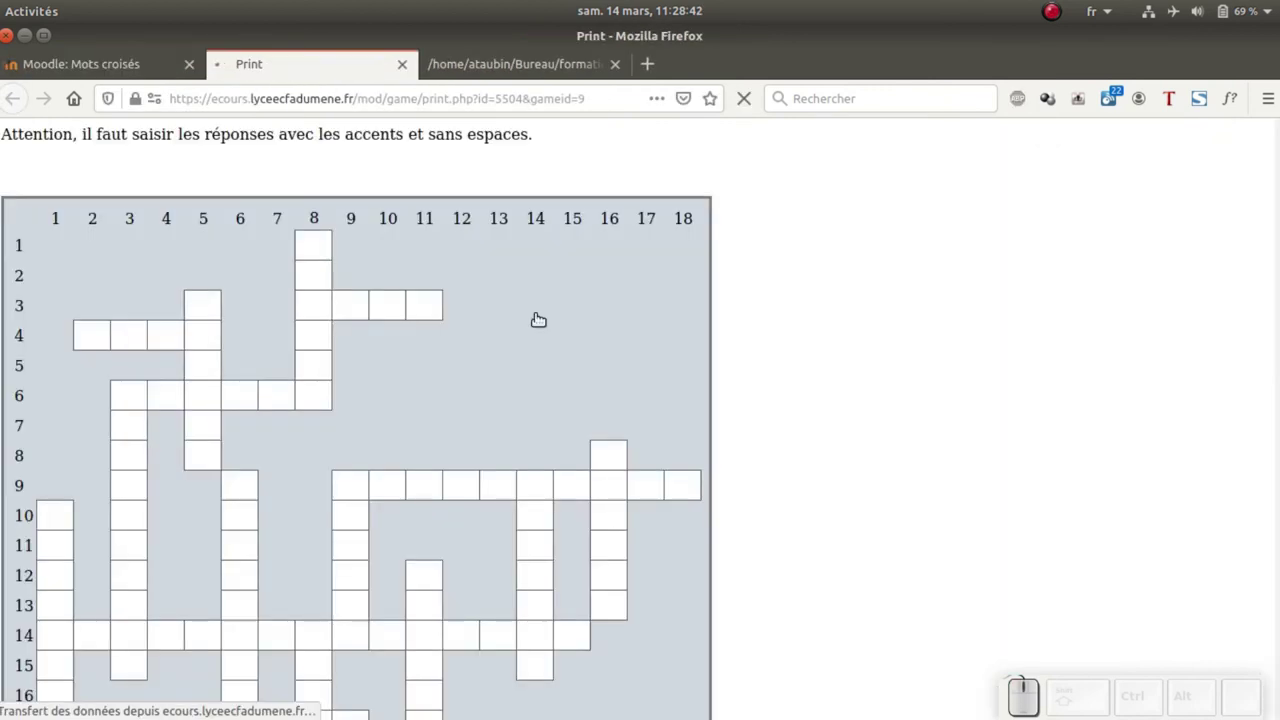
click(349, 265)
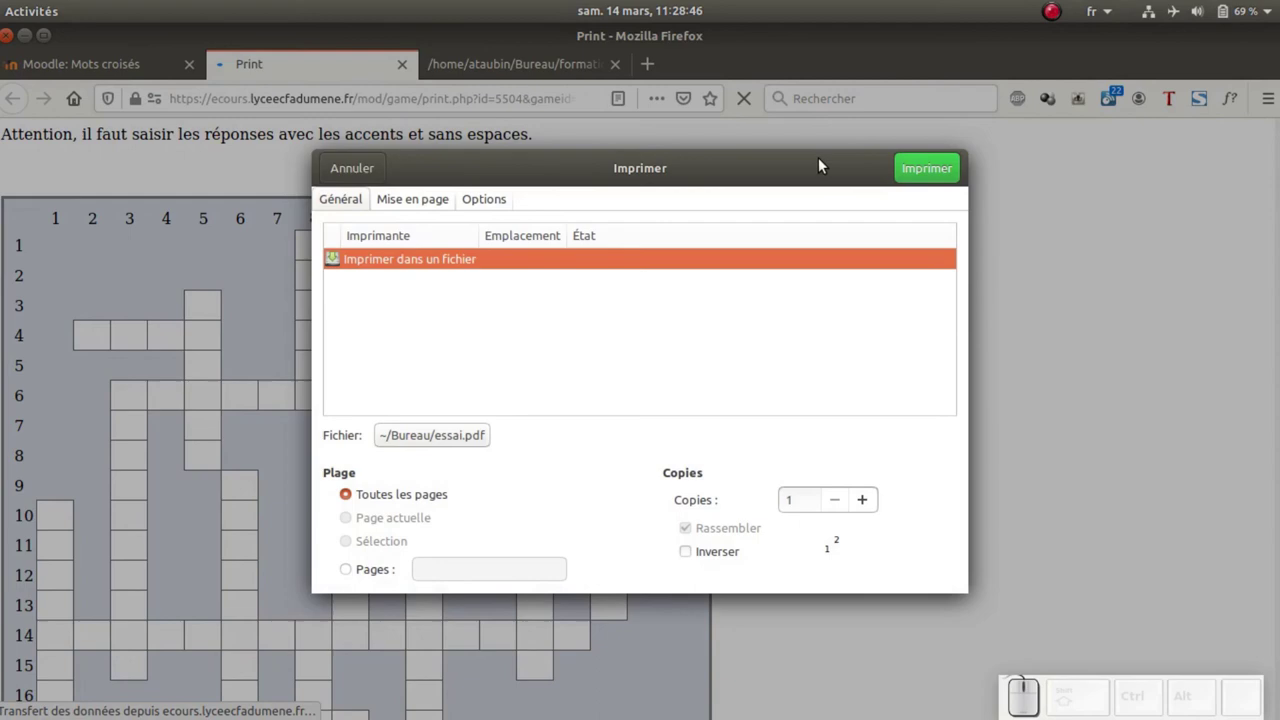
click(371, 176)
Look over the printed grid and clues, then return to the crossword game tab
scroll(down, 3)
scroll(down, 3)
click(131, 68)
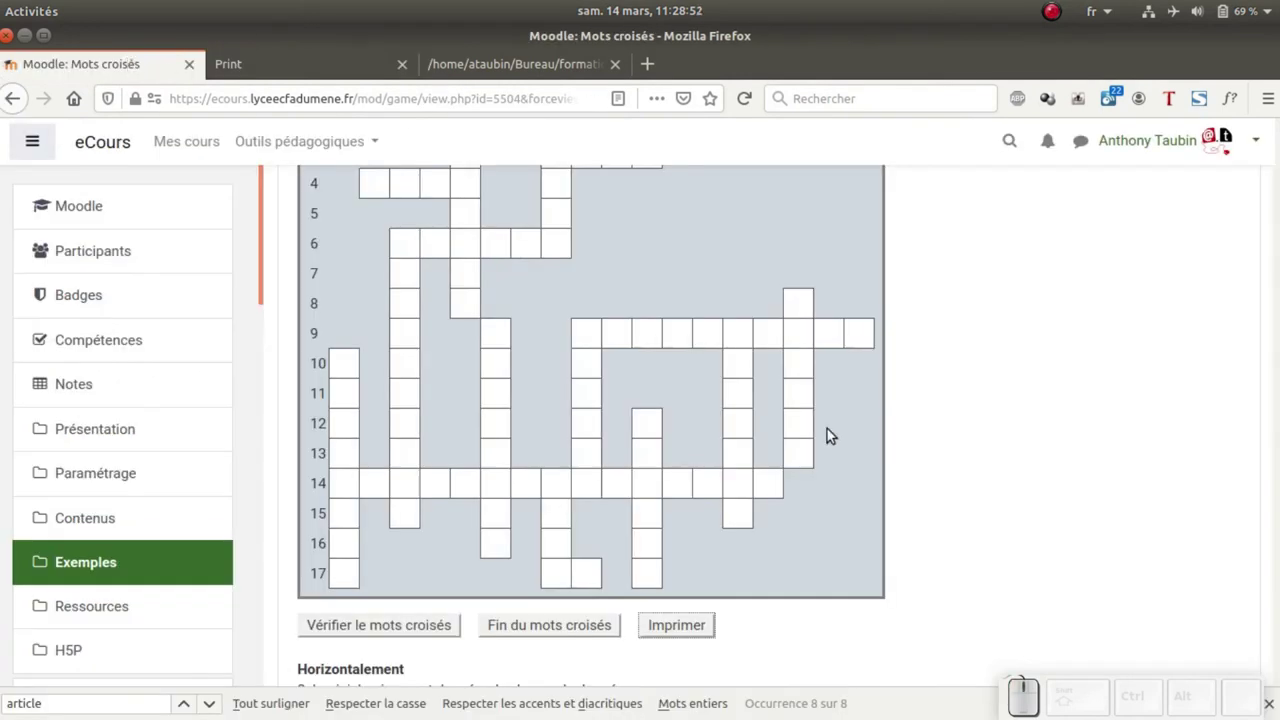
Enter ÉTAT for word 4 across and MASQUE for word 8 down
scroll(up, 3)
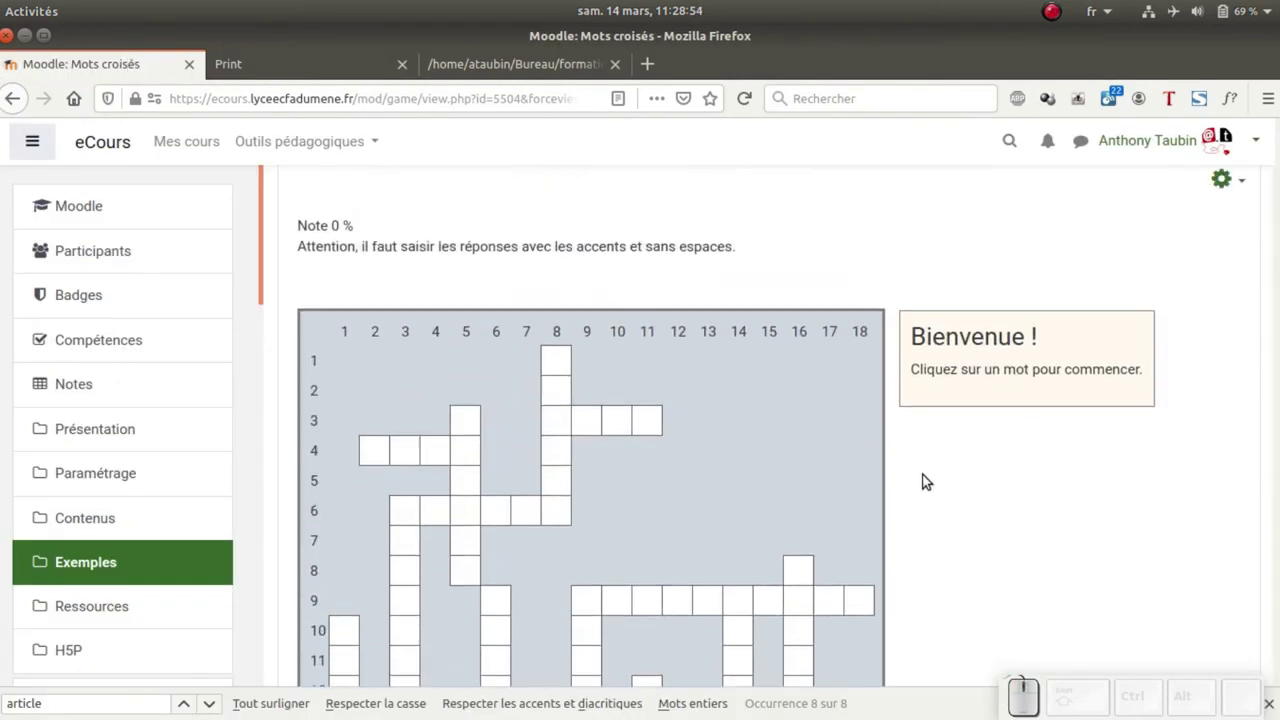
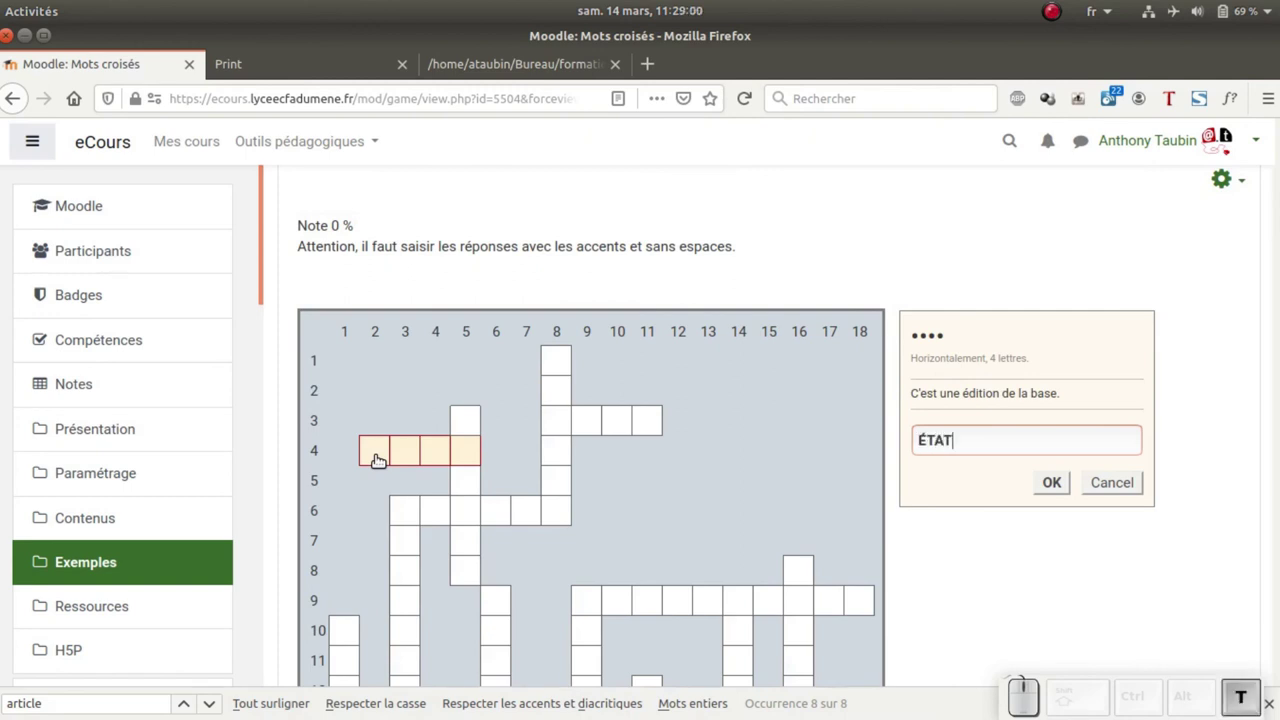
click(1055, 490)
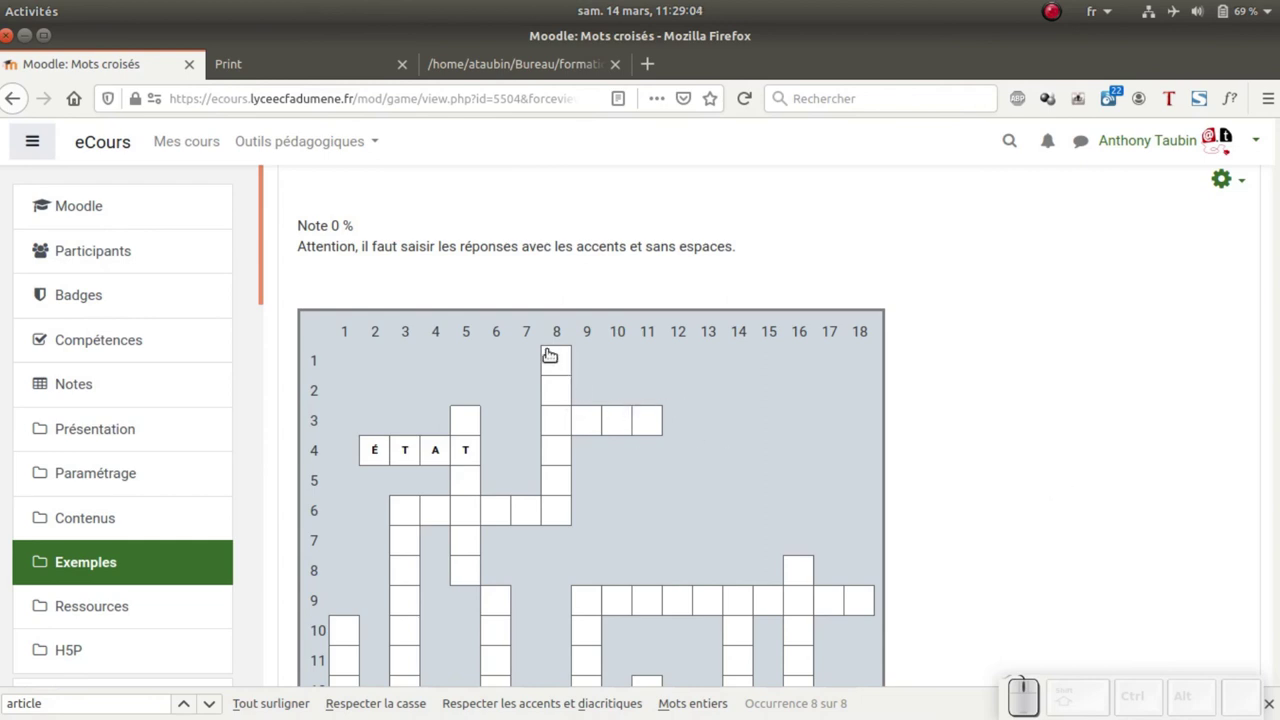
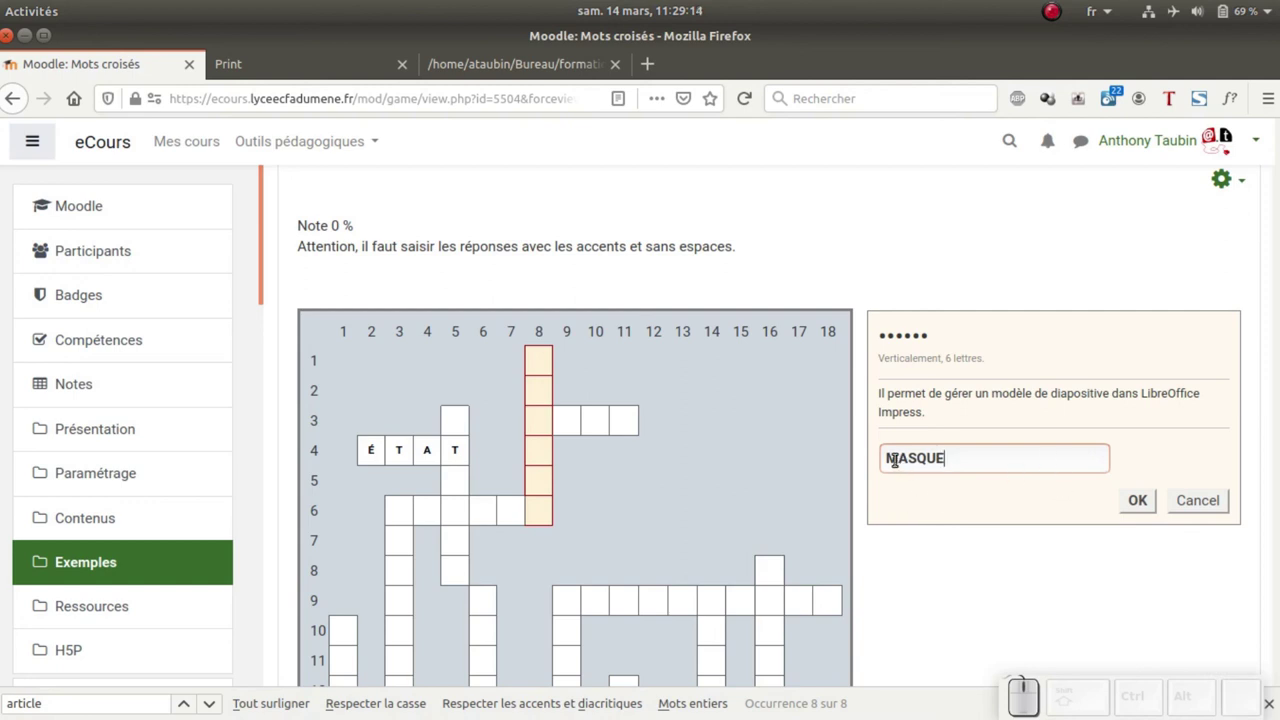
click(1140, 509)
scroll(down, 3)
scroll(down, 3)
scroll(down, 3)
scroll(down, 3)
scroll(up, 3)
Check the crossword, giving 13 correct and raising the grade to 12 %
click(402, 422)
scroll(down, 3)
scroll(down, 3)
scroll(up, 3)
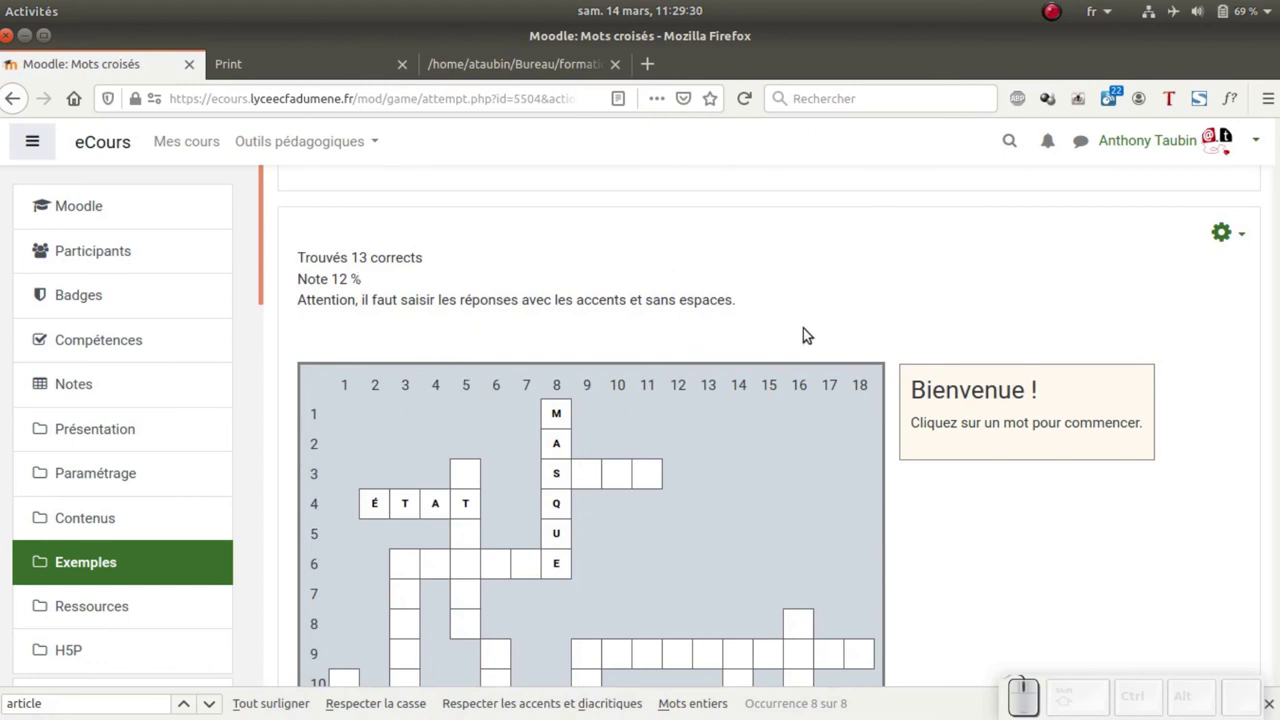
scroll(down, 3)
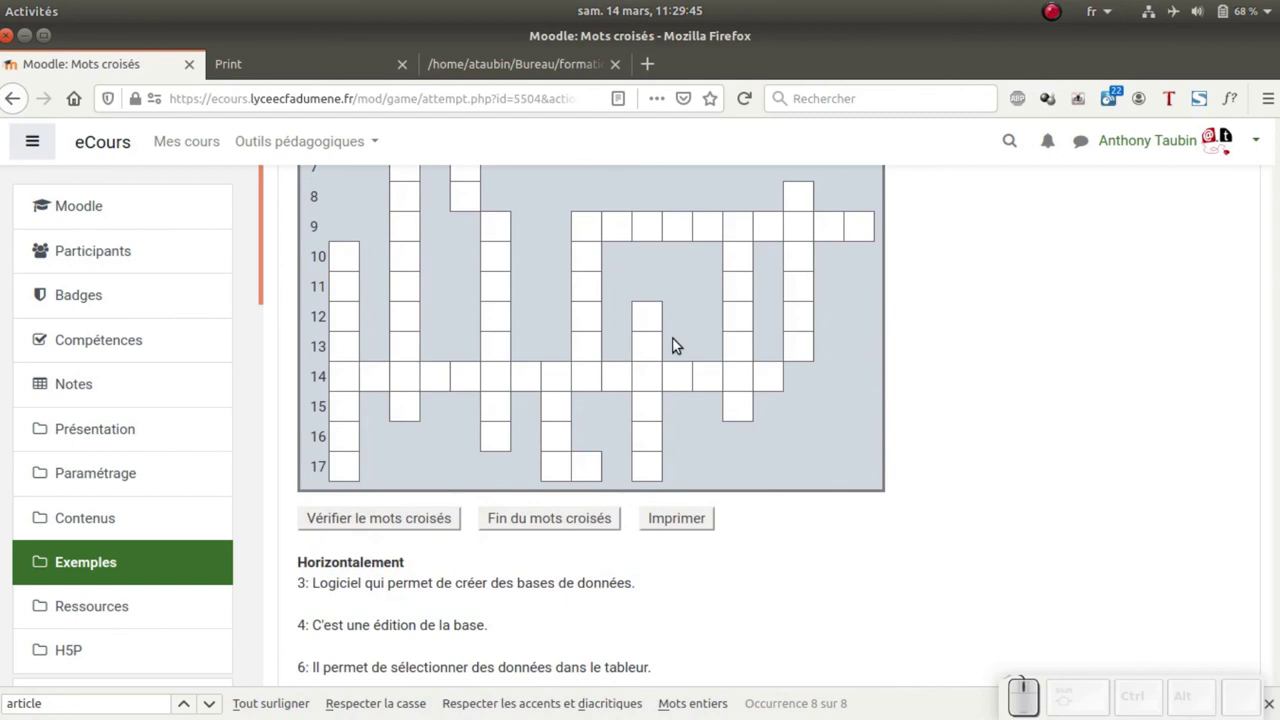
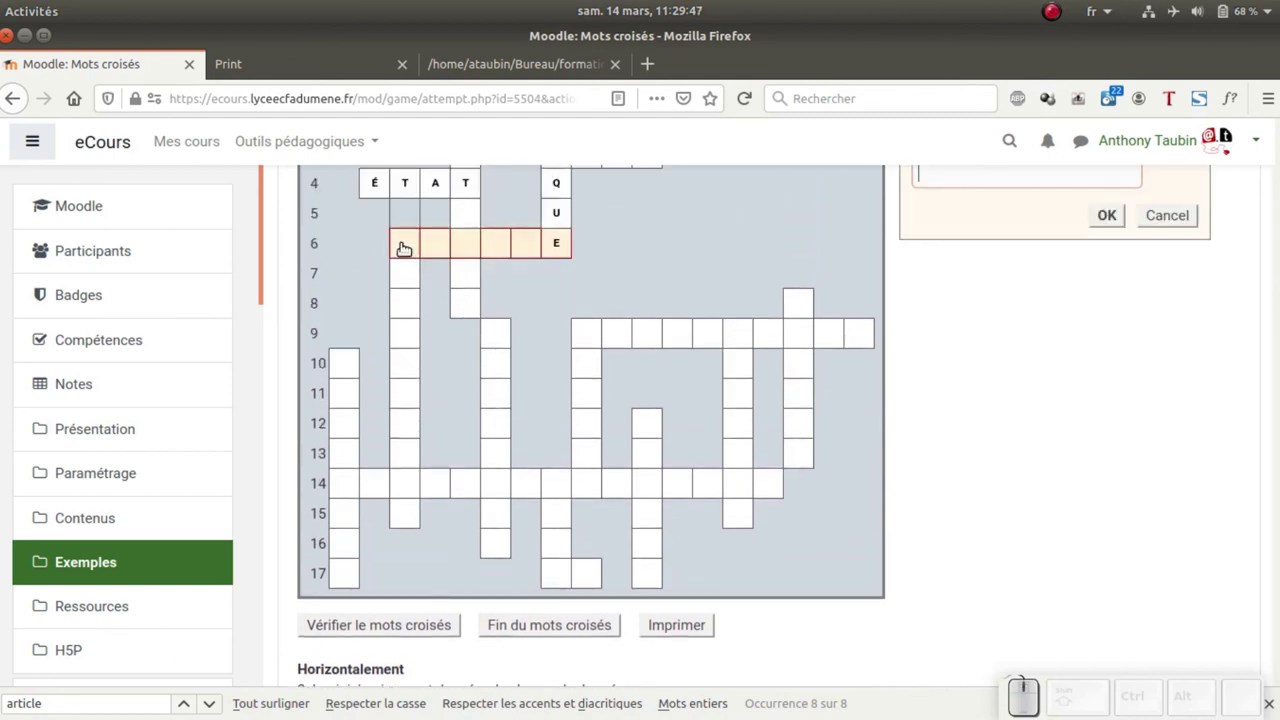
scroll(up, 3)
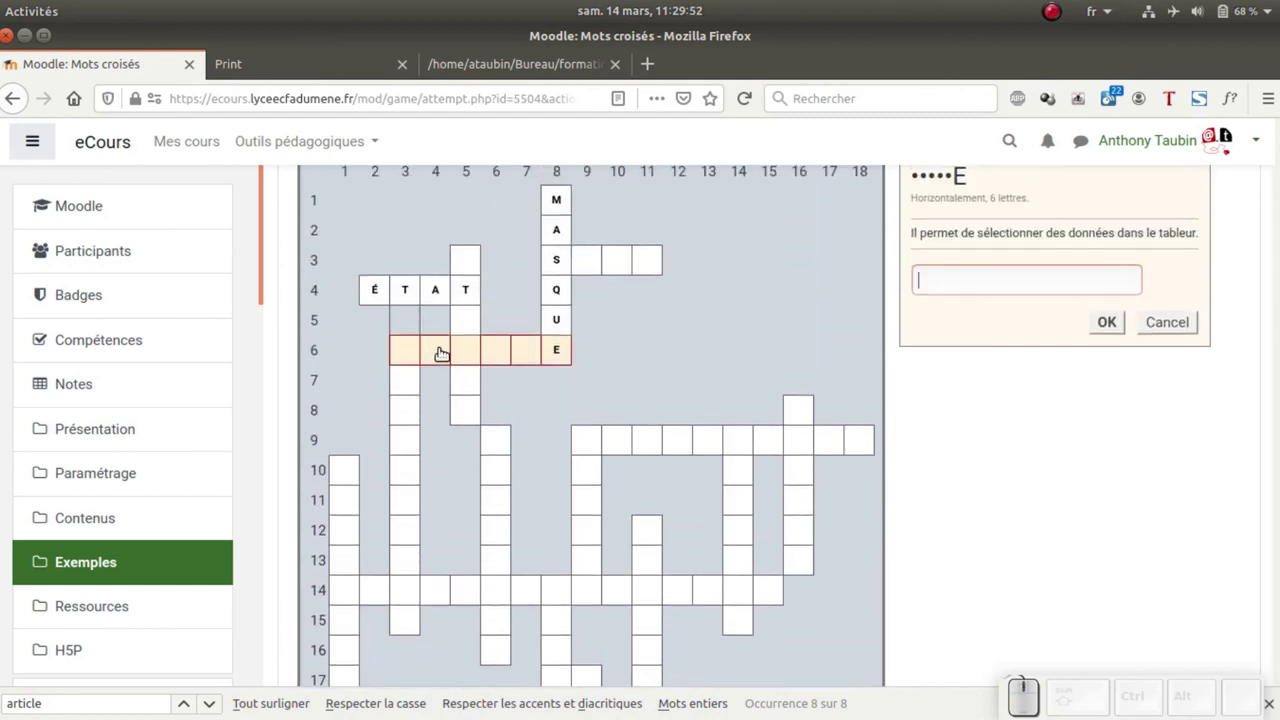